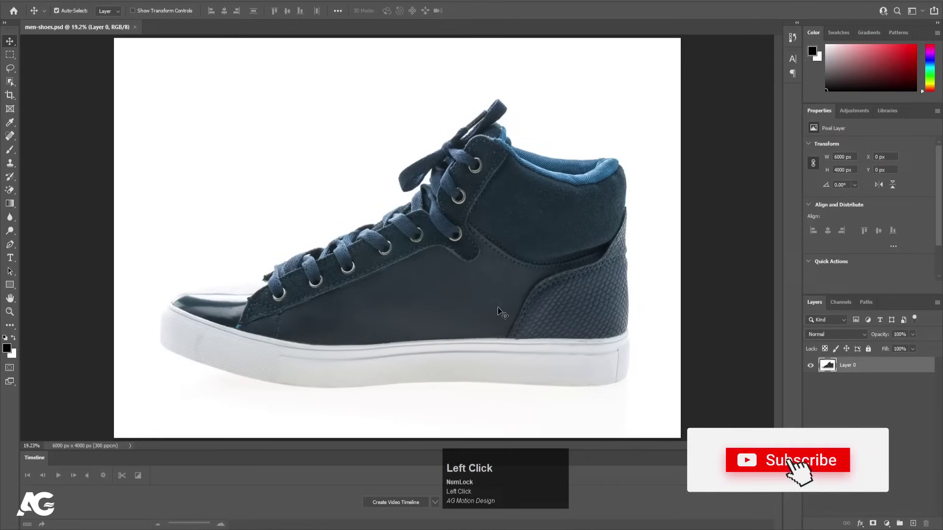
- Bring up the Select menu for the sneaker photo
{"action": "left_click", "coordinate": [493, 248]}
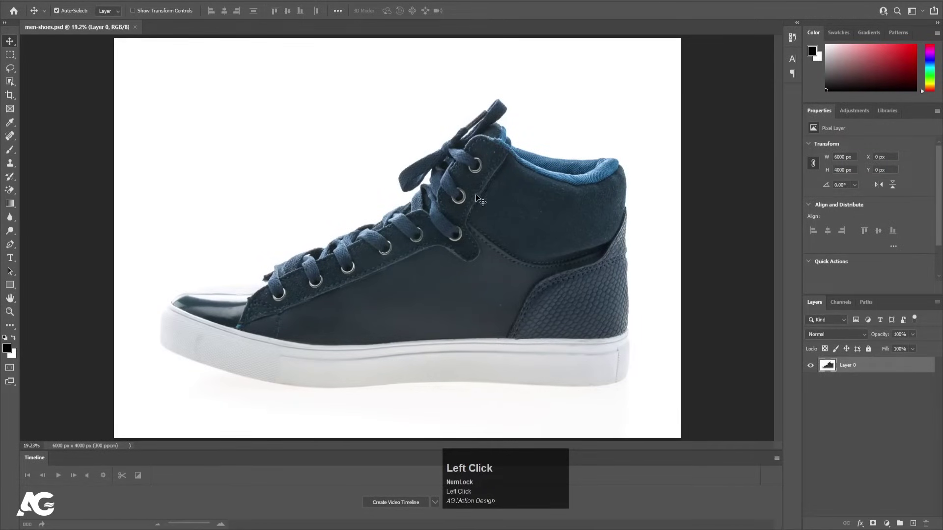
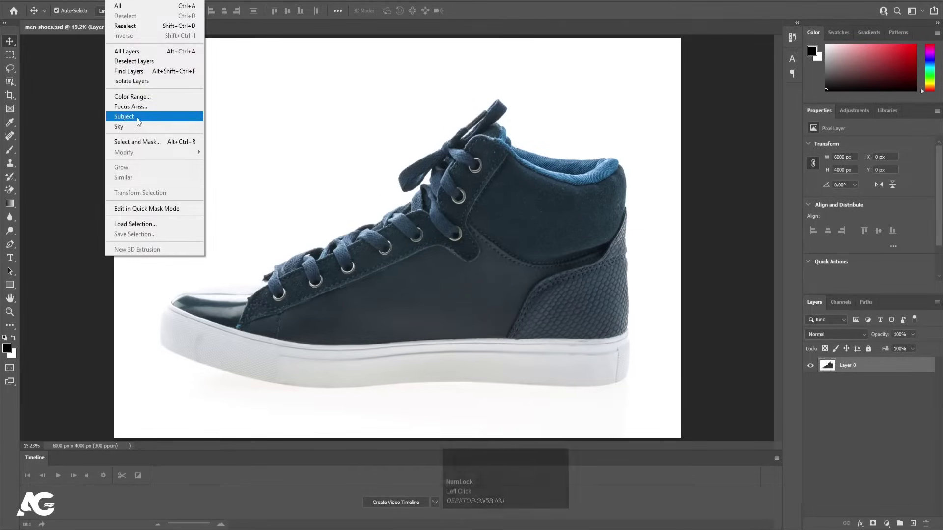
- Select the sneaker as subject and feather the selection by 1 pixel
{"action": "left_click", "coordinate": [138, 119]}
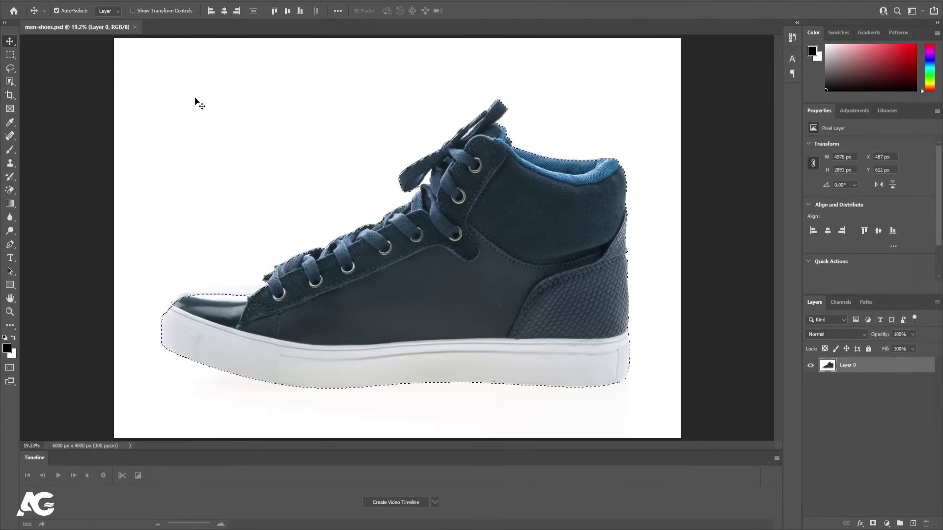
{"action": "key", "text": "shift+Num_Lock"}
{"action": "left_click", "coordinate": [201, 101]}
{"action": "key", "text": "shift+F6"}
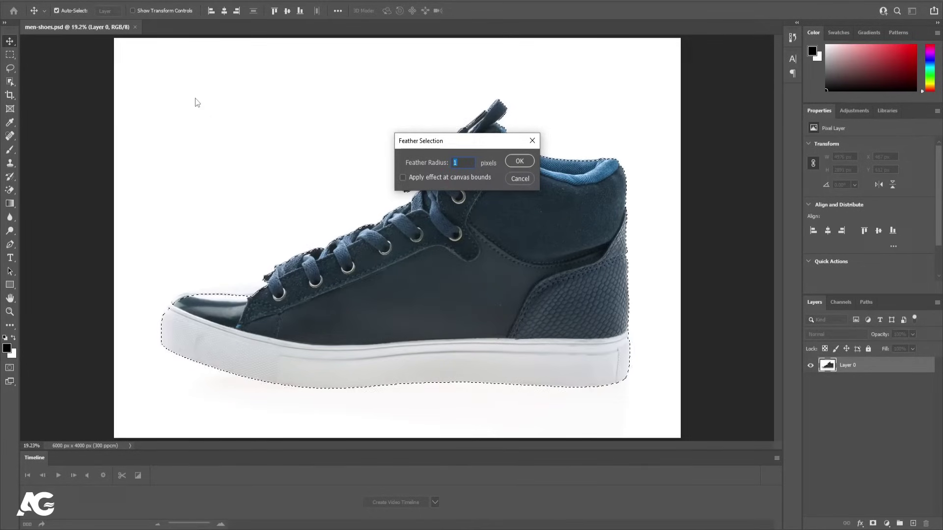
{"action": "key", "text": "Return"}
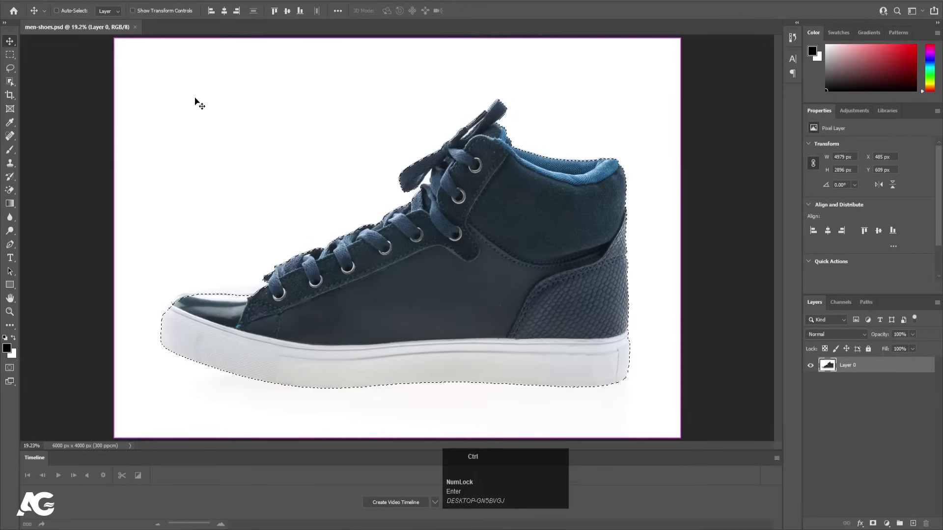
- Invert the selection and delete the white background to transparency
{"action": "key", "text": "ctrl+shift+i"}
{"action": "key", "text": "-"}
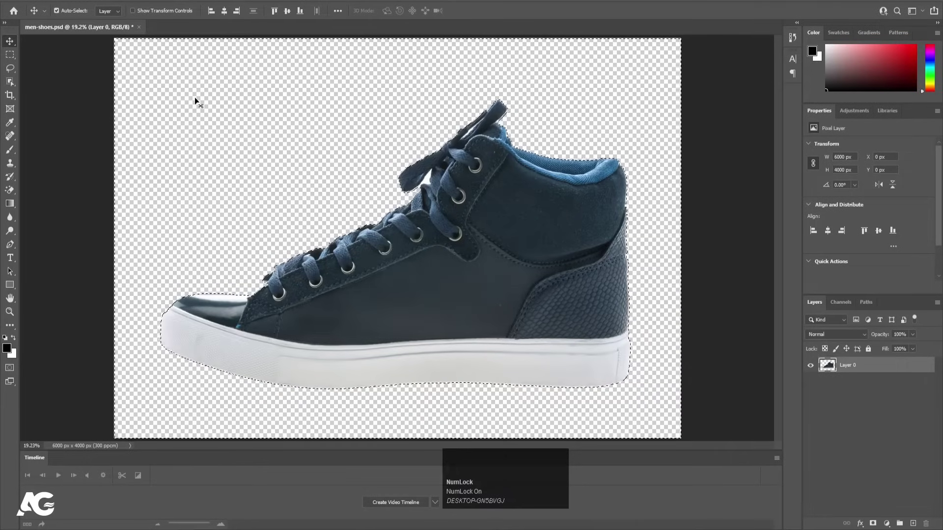
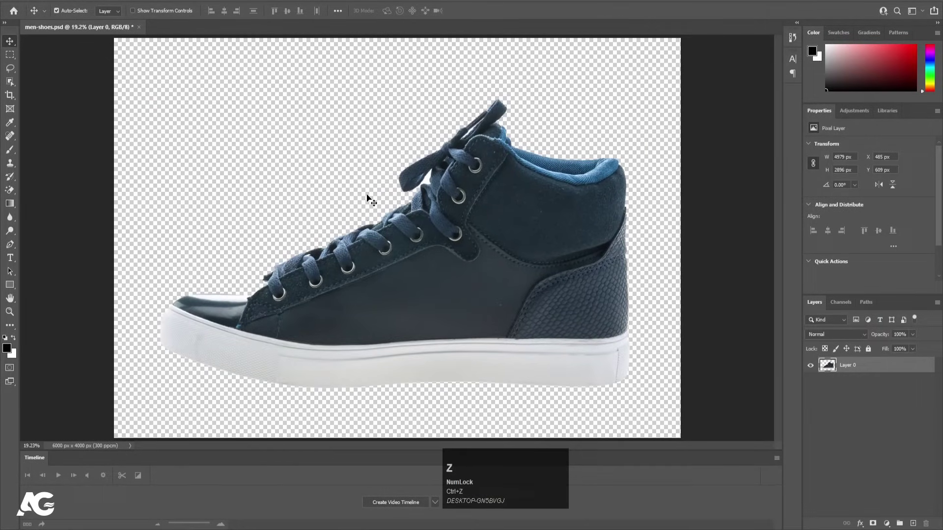
- Magic-erase the leftover white gap between the laces while zoomed in
{"action": "scroll", "scroll_direction": "up", "scroll_amount": 3}
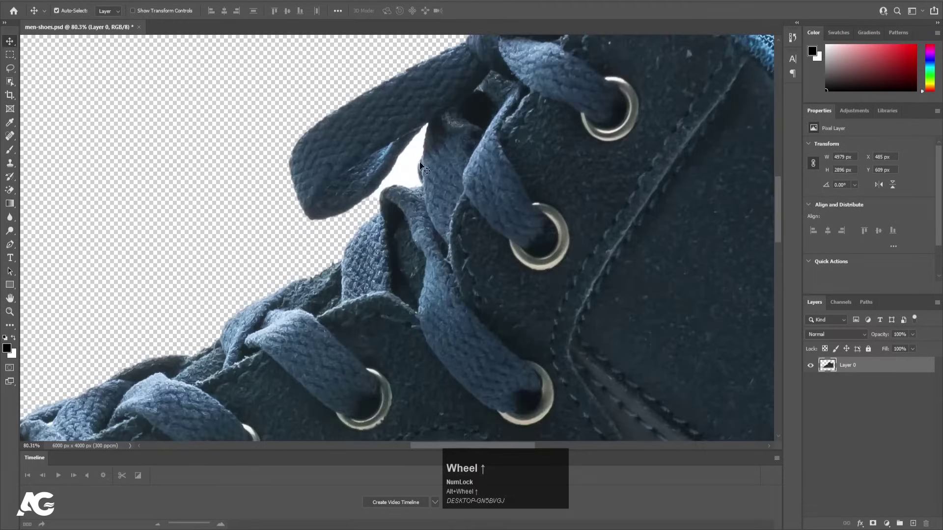
{"action": "scroll", "scroll_direction": "up", "scroll_amount": 3}
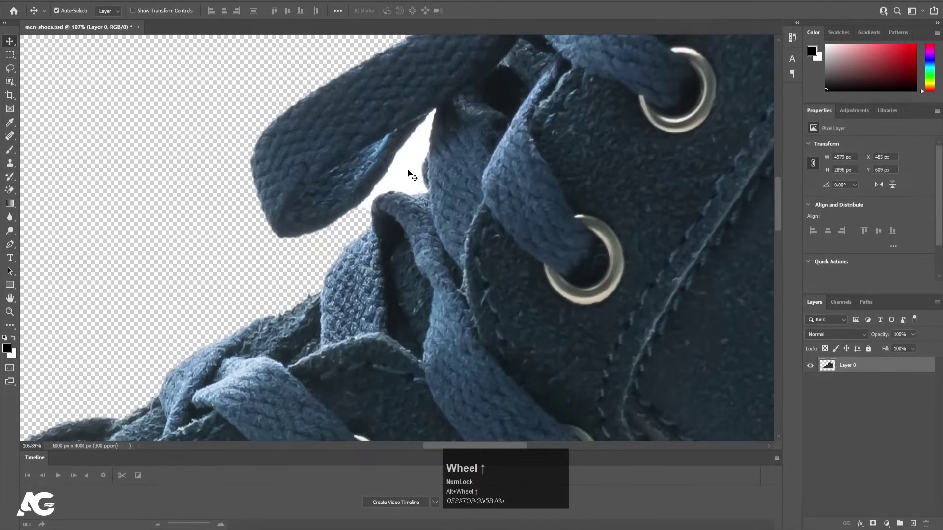
{"action": "key", "text": "e"}
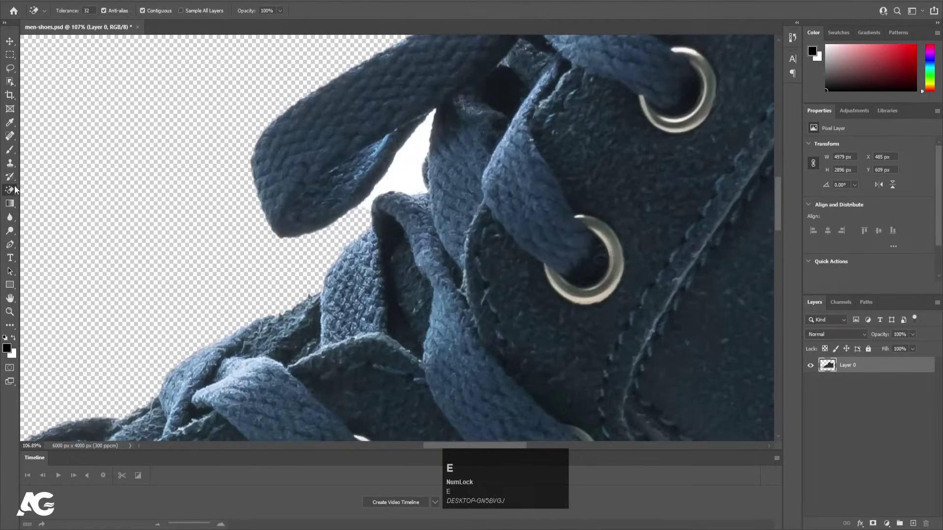
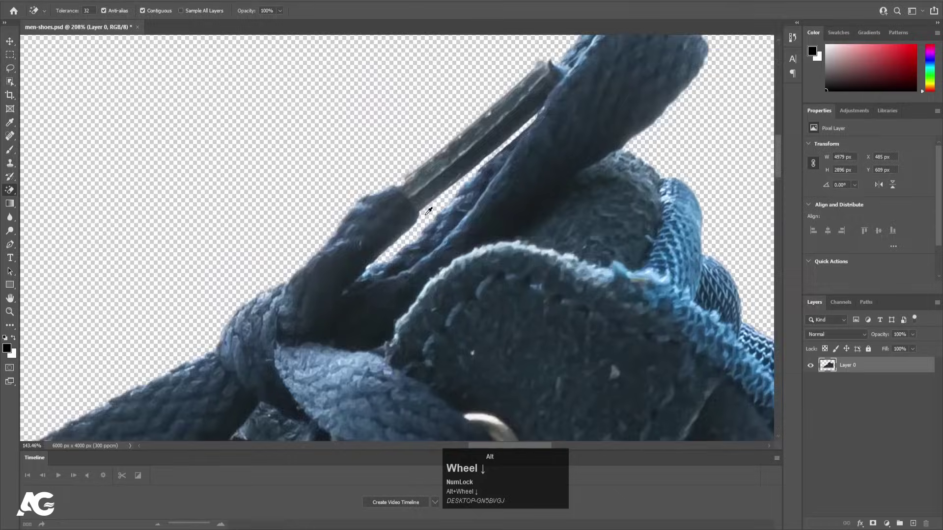
{"action": "scroll", "scroll_direction": "up", "scroll_amount": 3}
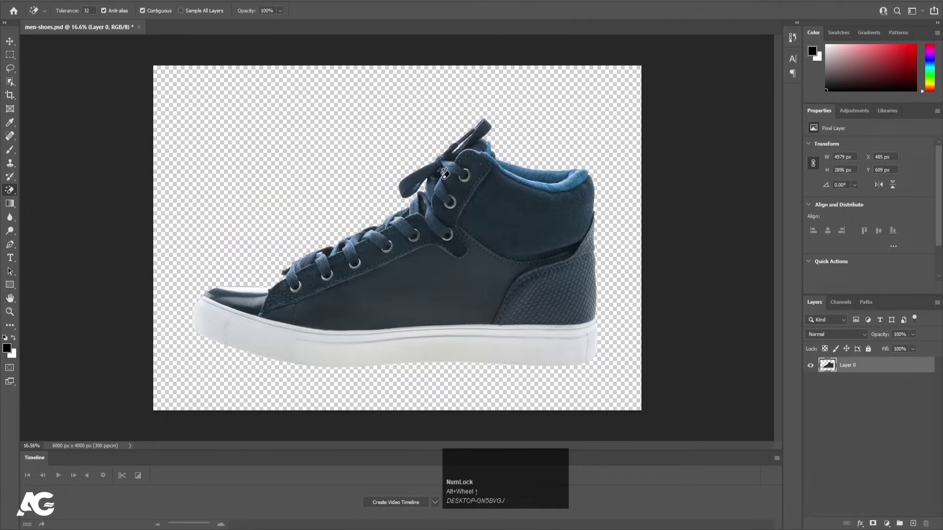
- Save the cut-out sneaker file and return to the Move tool
{"action": "key", "text": "ctrl+s"}
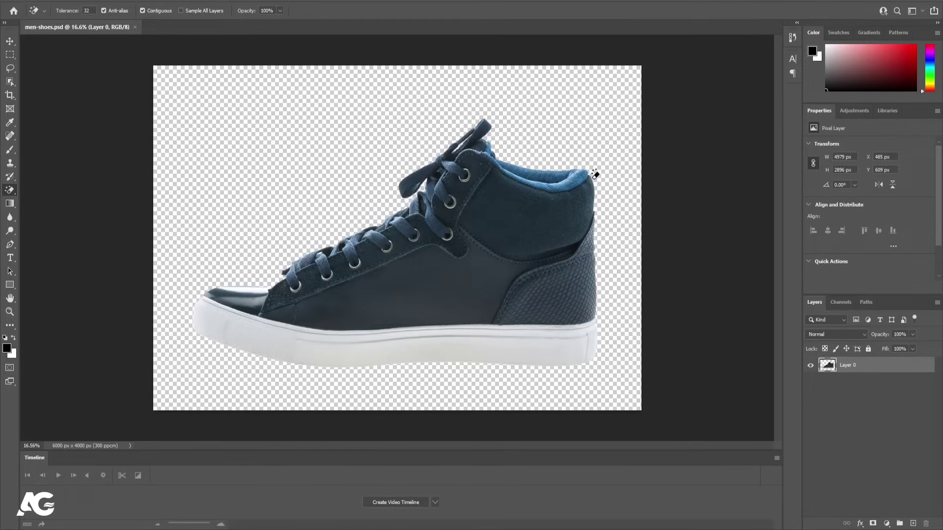
{"action": "key", "text": "v"}
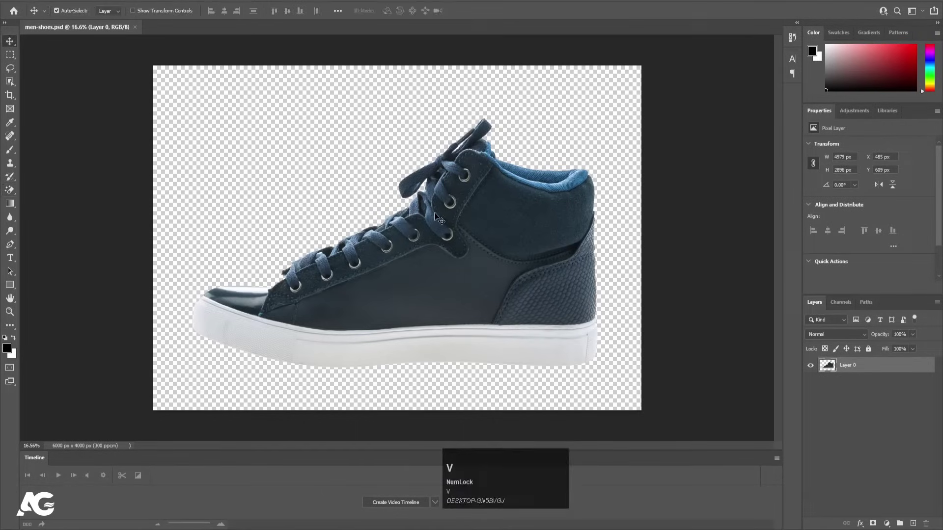
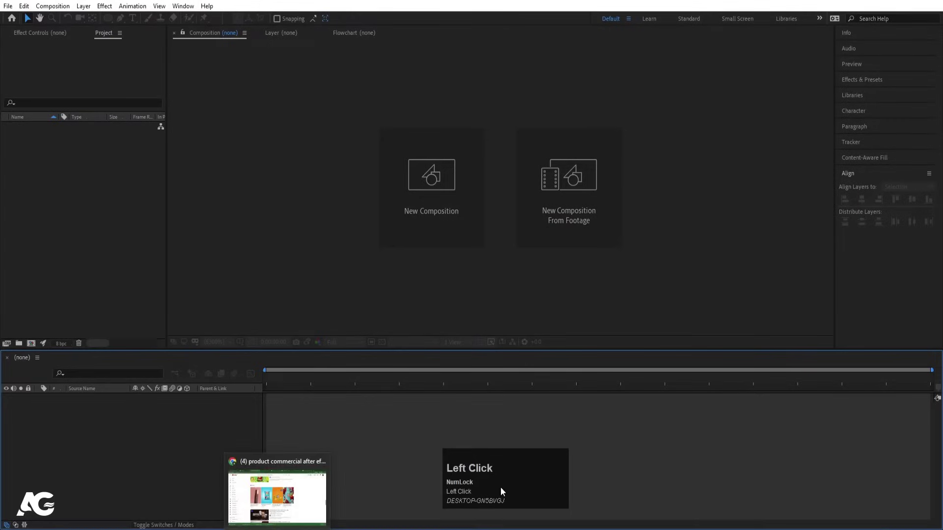
- Create the 1920×1080, 30 fps, 10 s composition named Main Animation
{"action": "left_click", "coordinate": [504, 491]}
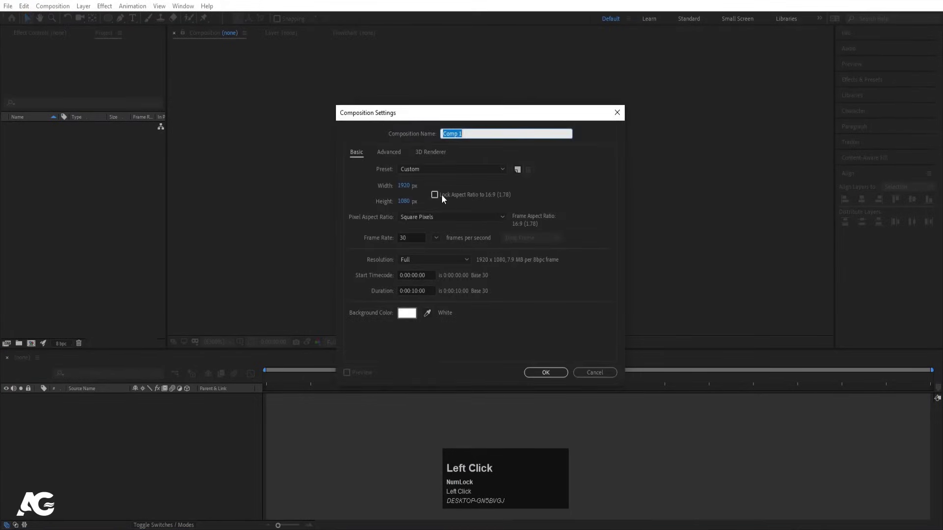
{"action": "type", "text": "al"}
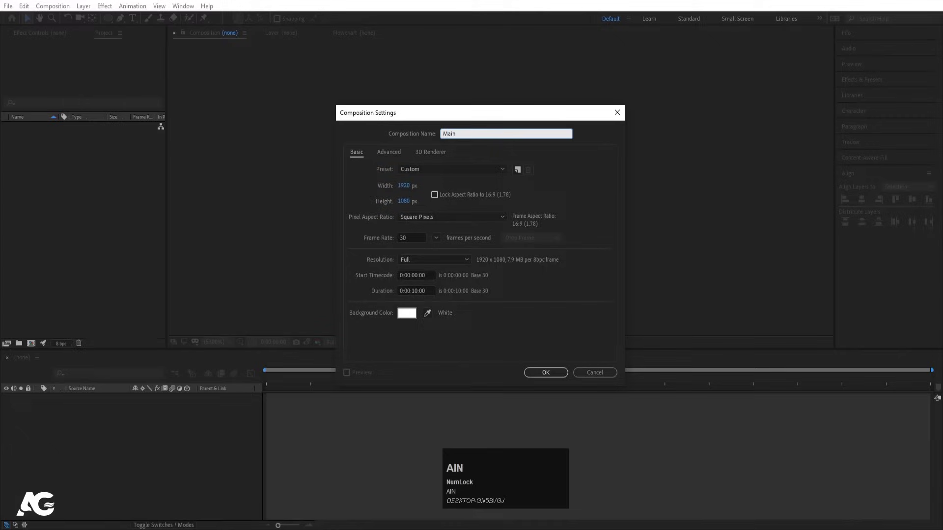
{"action": "key", "text": "space"}
{"action": "type", "text": "imation"}
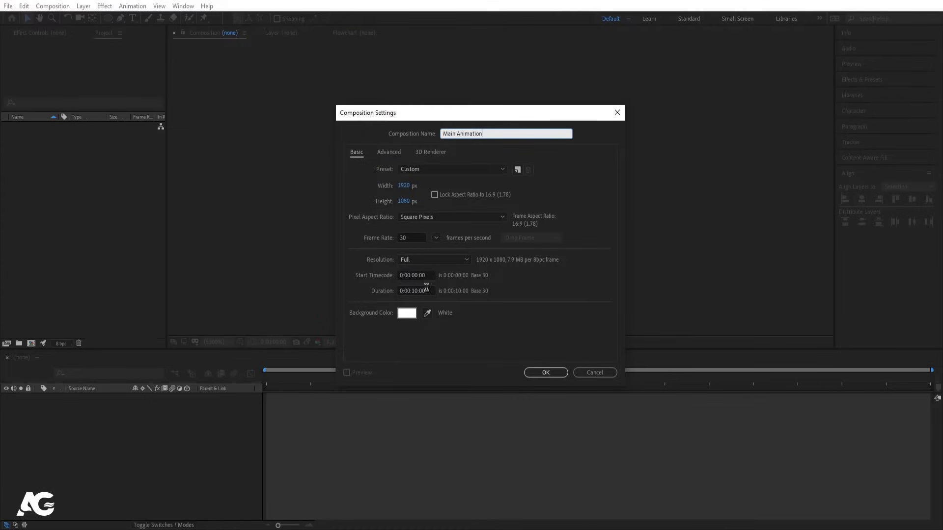
{"action": "left_click", "coordinate": [534, 379]}
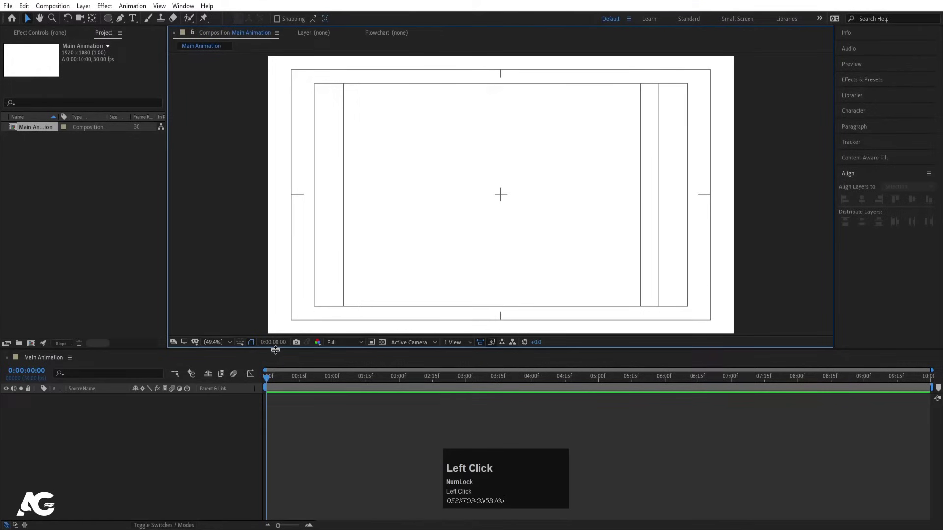
- Import men-shoes.psd as merged footage via Ctrl+I
{"action": "key", "text": "ctrl+i"}
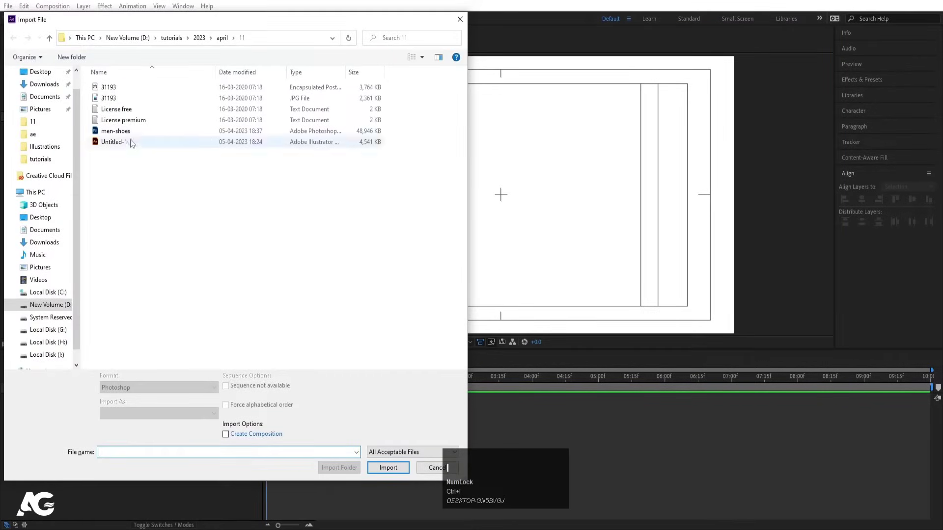
{"action": "left_click", "coordinate": [125, 132]}
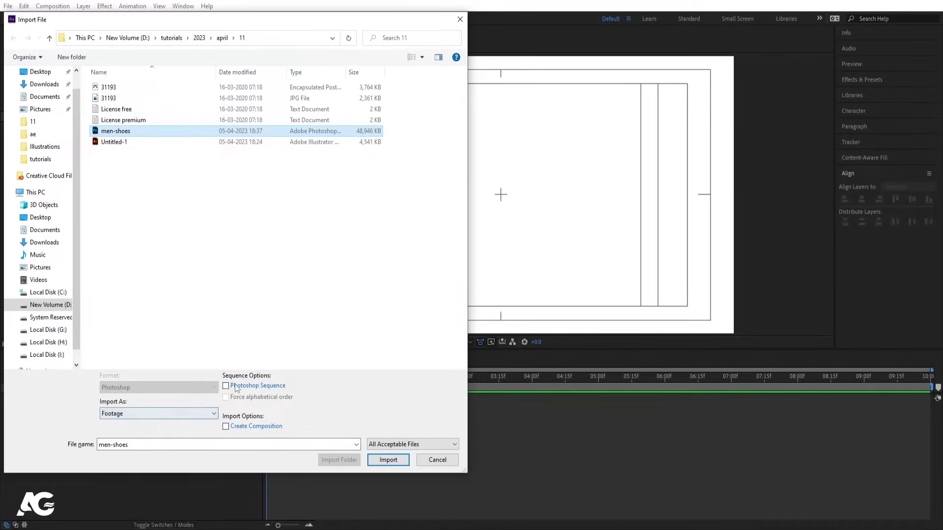
{"action": "left_click", "coordinate": [189, 419]}
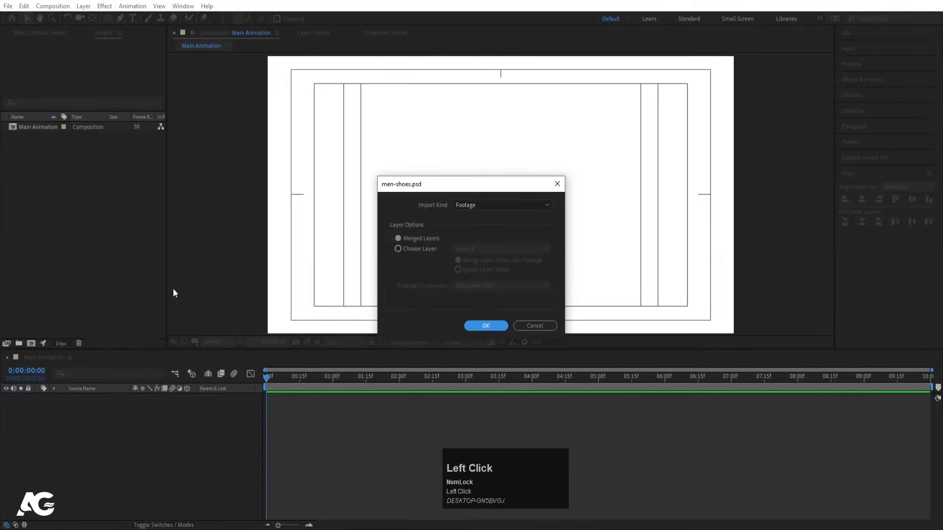
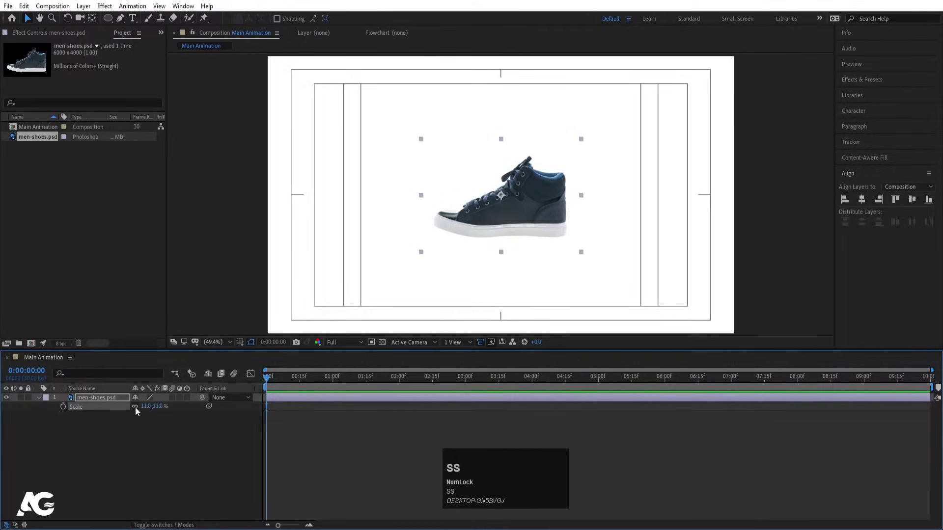
- Adjust the sneaker's scale and drag it to the right side of the frame
{"action": "left_click", "coordinate": [138, 412]}
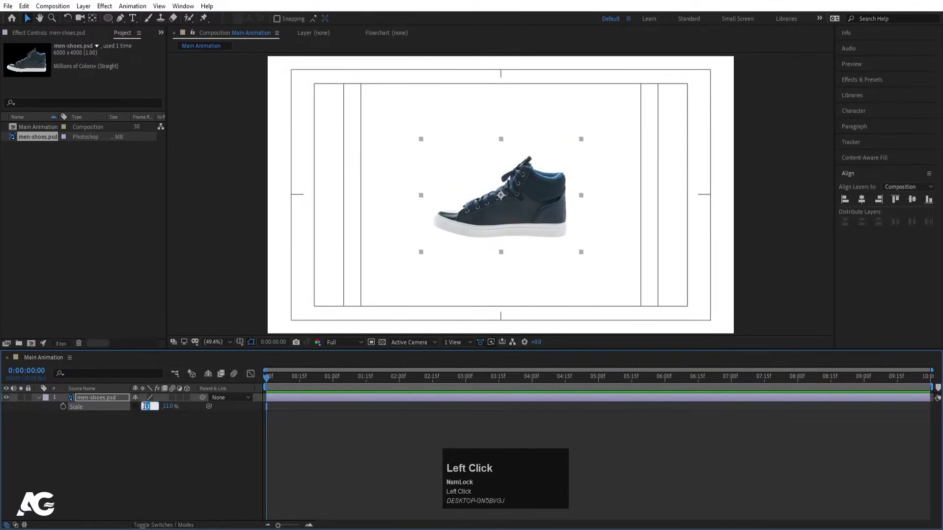
{"action": "key", "text": "Return"}
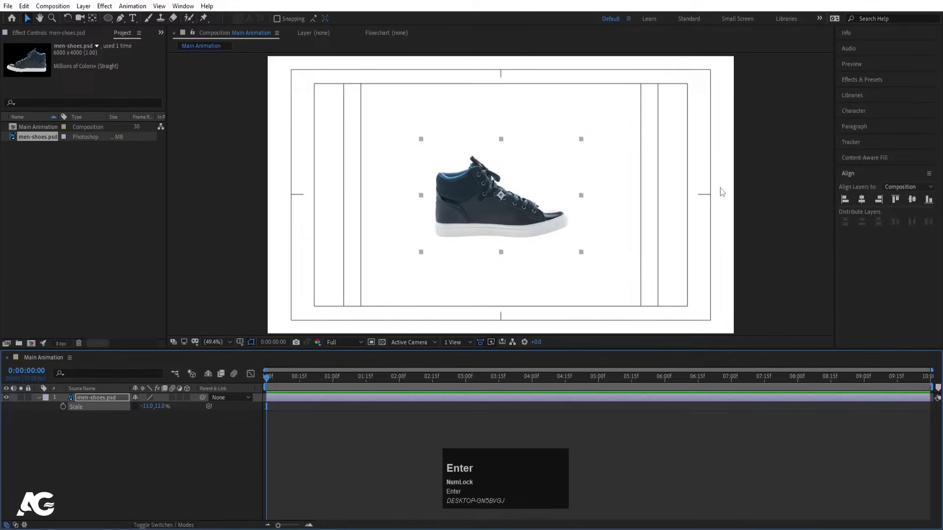
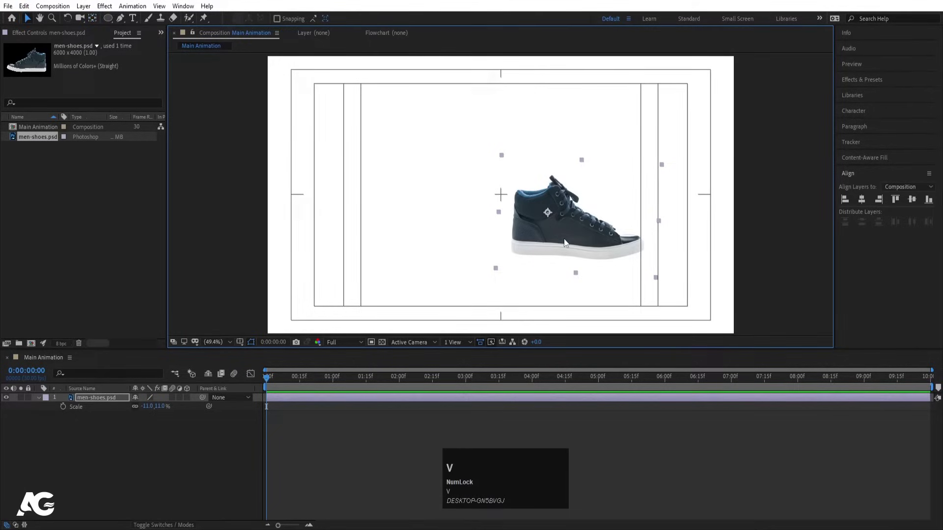
{"action": "left_click_drag", "start_coordinate": [566, 241], "coordinate": [584, 243]}
{"action": "left_click_drag", "start_coordinate": [585, 243], "coordinate": [116, 413]}
- Reveal the layer's Position at 1231.0, 604.7
{"action": "key", "text": "p"}
{"action": "left_click", "coordinate": [100, 429]}
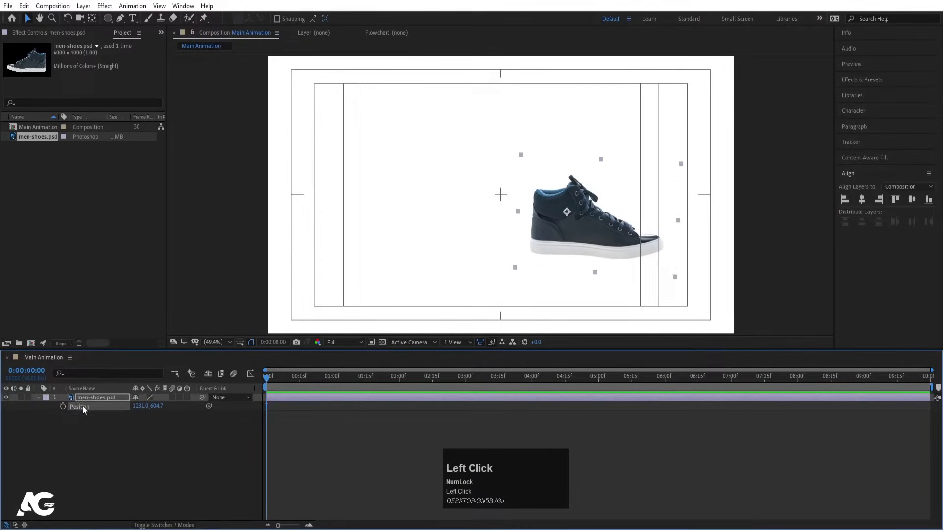
- Separate Position dimensions and key X Position sliding left from 0 to 20f
{"action": "right_click", "coordinate": [80, 409]}
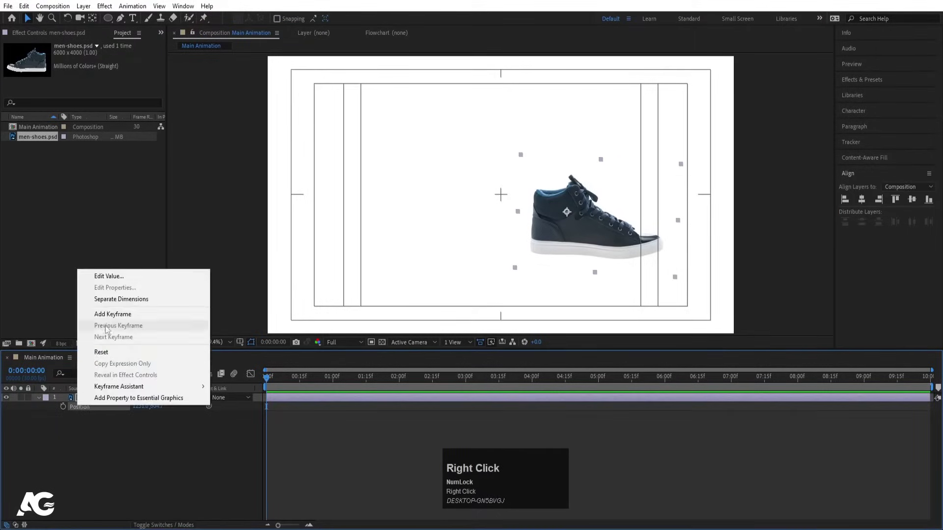
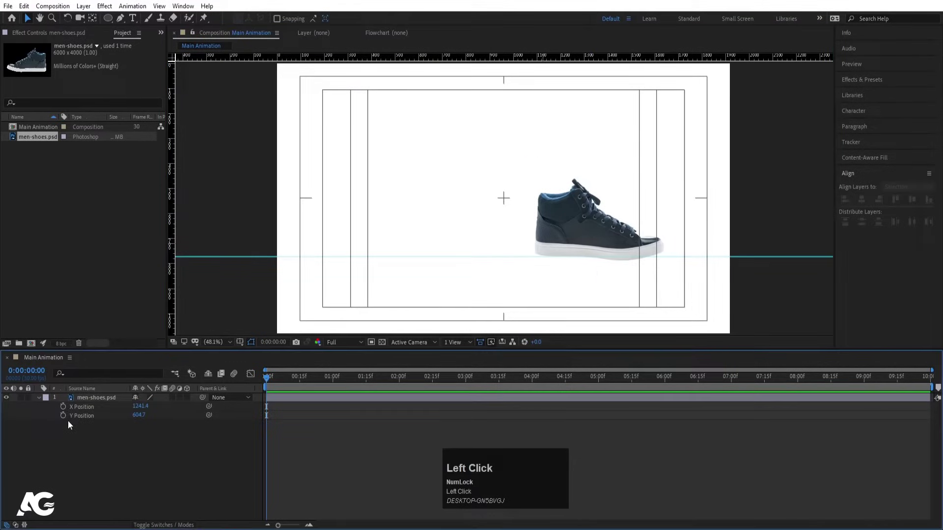
{"action": "key", "text": "="}
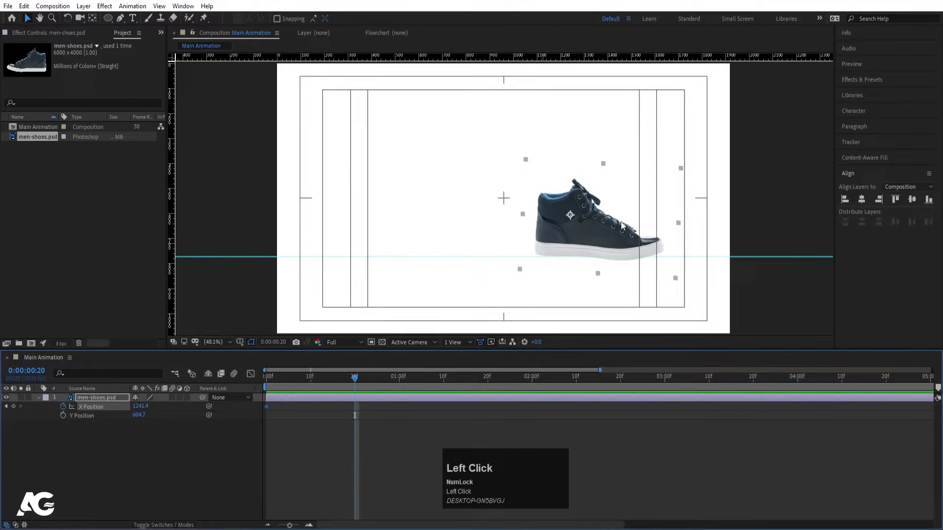
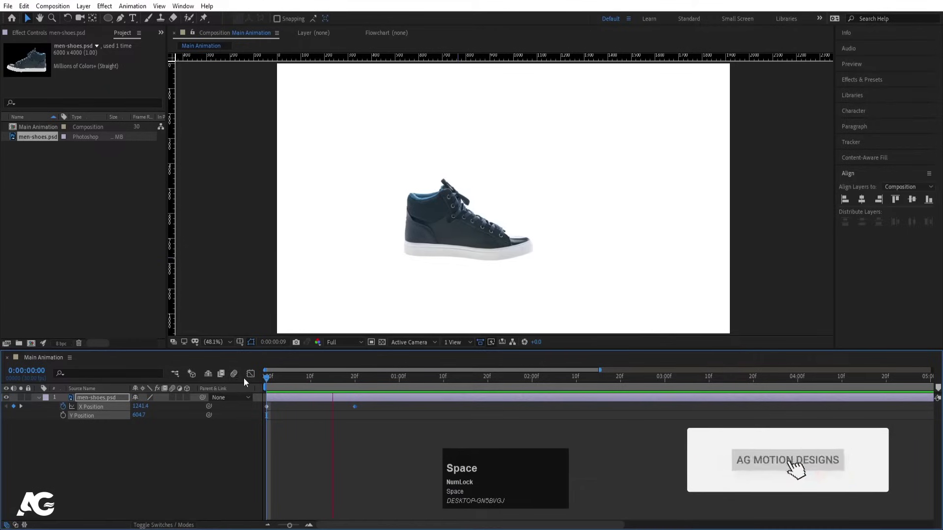
{"action": "left_click", "coordinate": [288, 384]}
{"action": "key", "text": "space"}
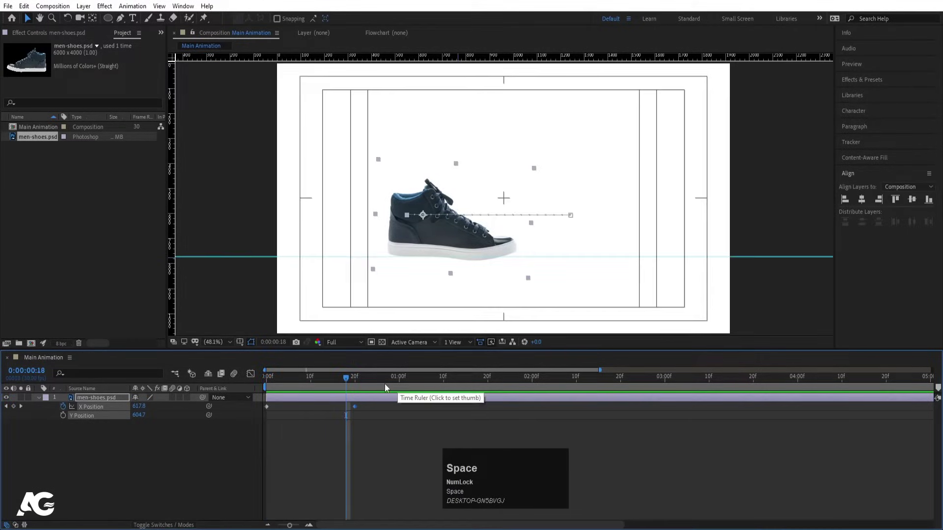
- Copy the starting X keyframe to 1:10 so the sneaker returns right
{"action": "left_click_drag", "start_coordinate": [364, 384], "coordinate": [307, 425]}
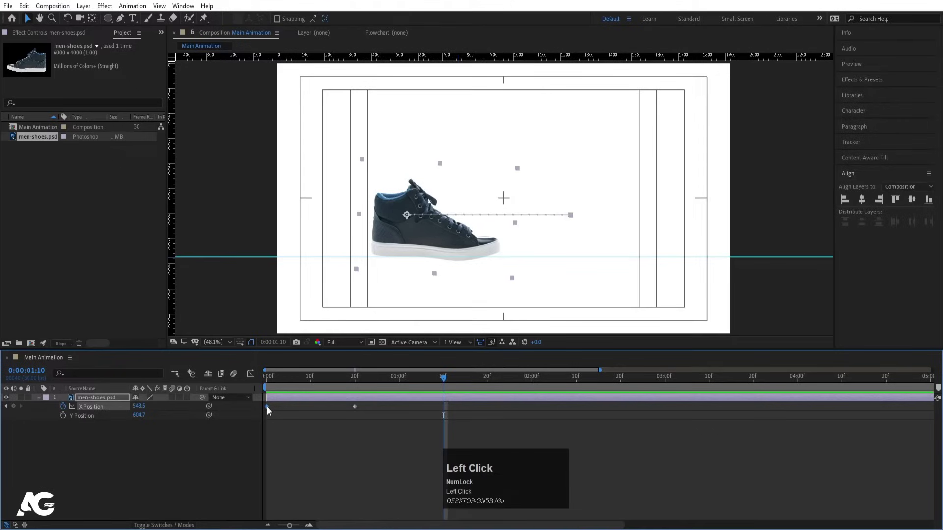
{"action": "key", "text": "ctrl+c"}
{"action": "key", "text": "ctrl+v"}
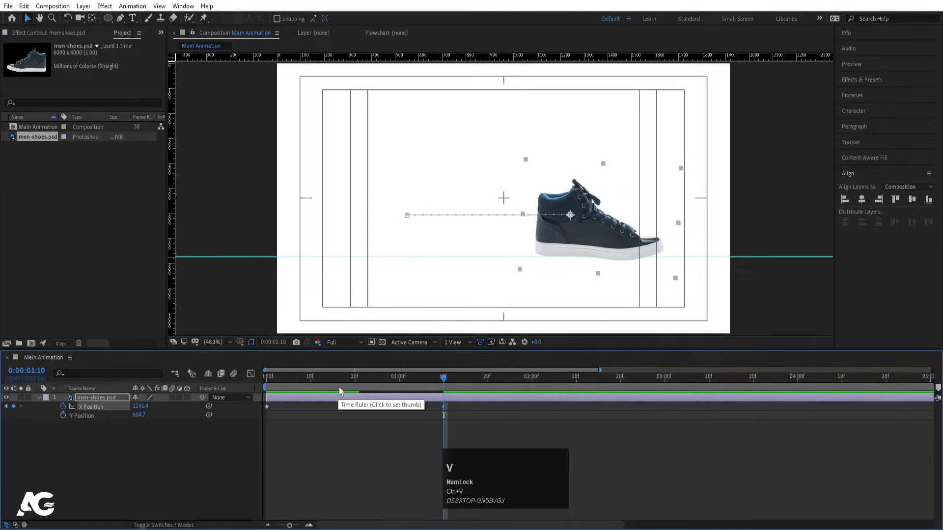
- Key Y Position at the start and lift the sneaker high at the midpoint
{"action": "left_click_drag", "start_coordinate": [368, 382], "coordinate": [117, 439]}
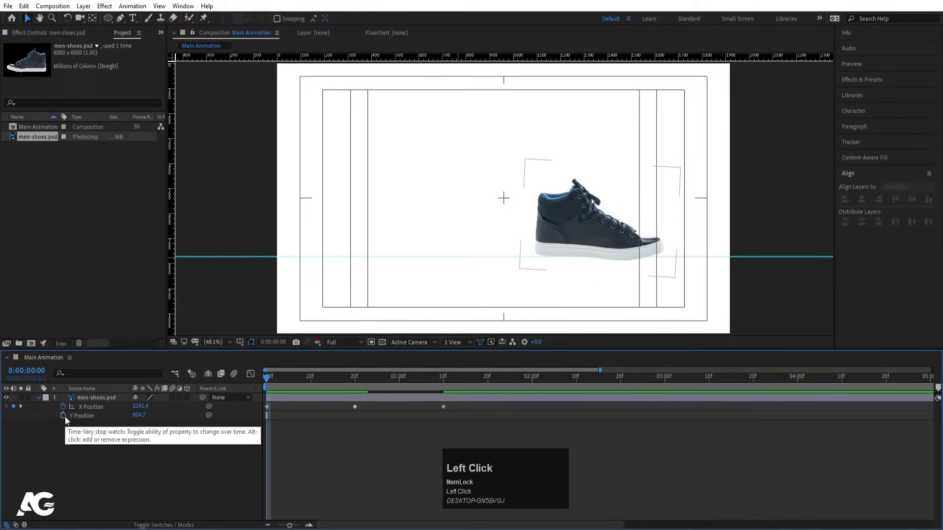
{"action": "key", "text": "k"}
{"action": "left_click", "coordinate": [16, 422]}
{"action": "key", "text": "k"}
{"action": "left_click_drag", "start_coordinate": [16, 422], "coordinate": [480, 426]}
- Easy-ease the height keyframes and bring up their speed graph
{"action": "key", "text": "F9"}
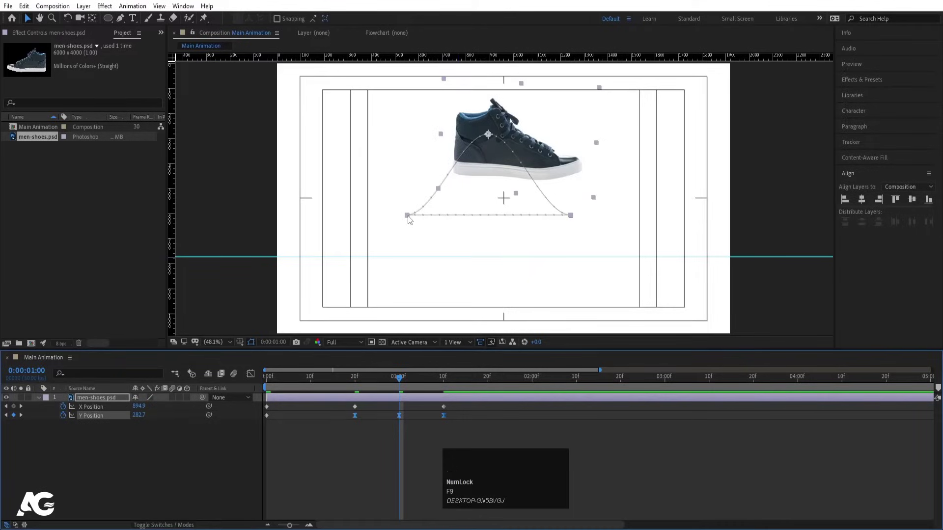
{"action": "left_click", "coordinate": [252, 377]}
{"action": "key", "text": "="}
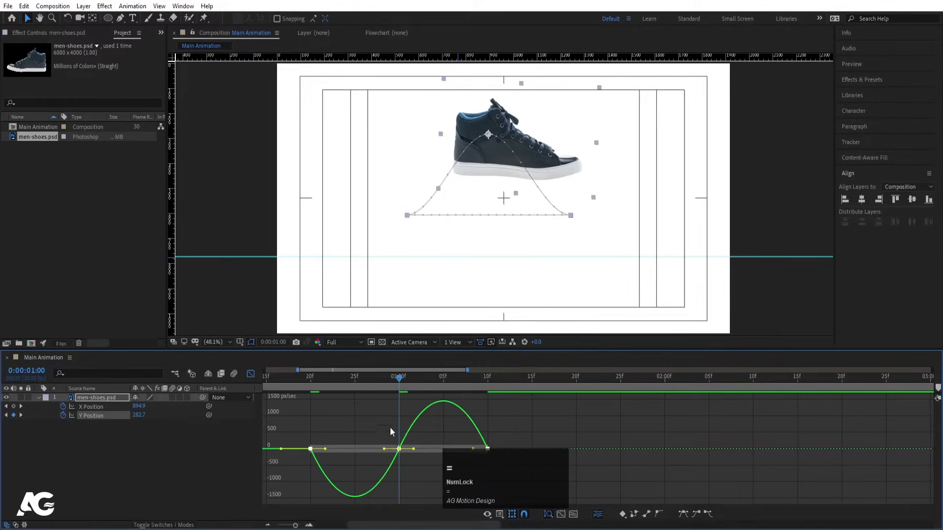
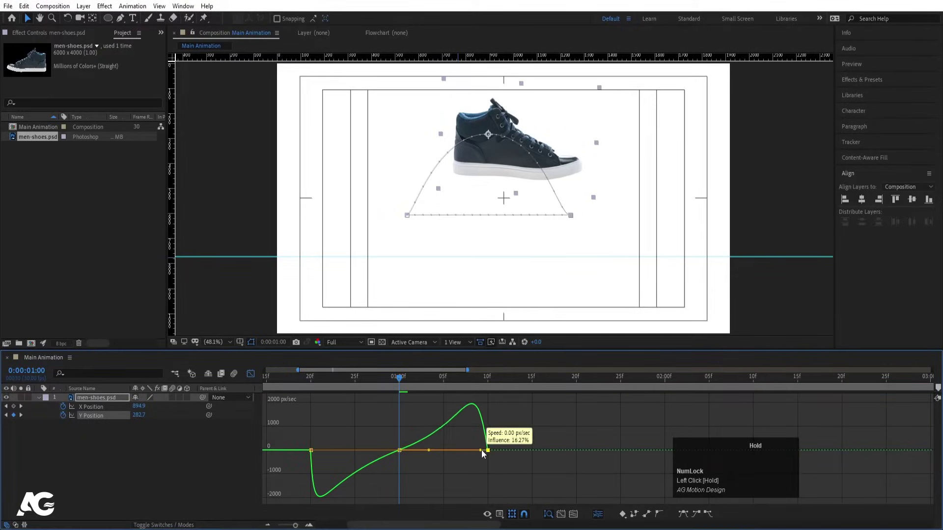
- Reshape the Y Position speed curve into a rounder arc, previewing around frame 19 to one second
{"action": "key", "text": "space"}
{"action": "left_click", "coordinate": [306, 383]}
{"action": "key", "text": "space"}
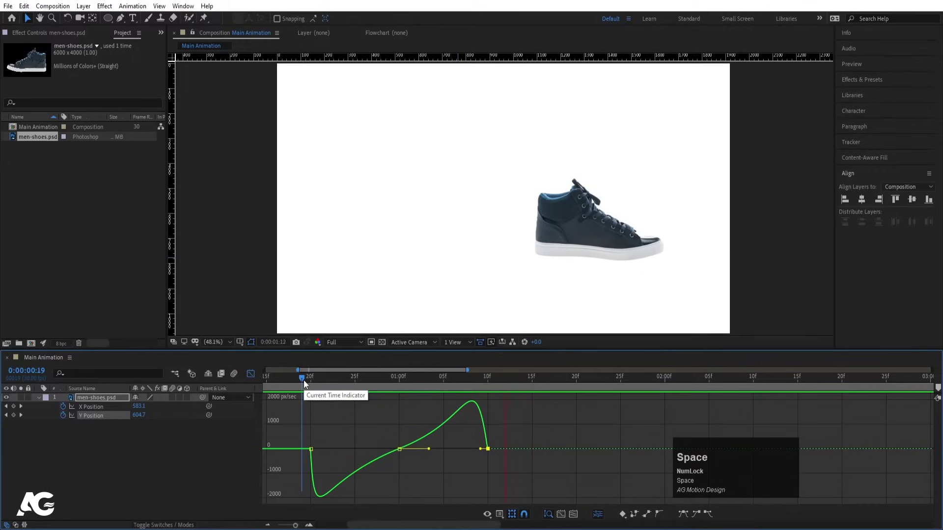
{"action": "left_click", "coordinate": [309, 382]}
{"action": "key", "text": "space"}
{"action": "left_click_drag", "start_coordinate": [508, 443], "coordinate": [485, 452]}
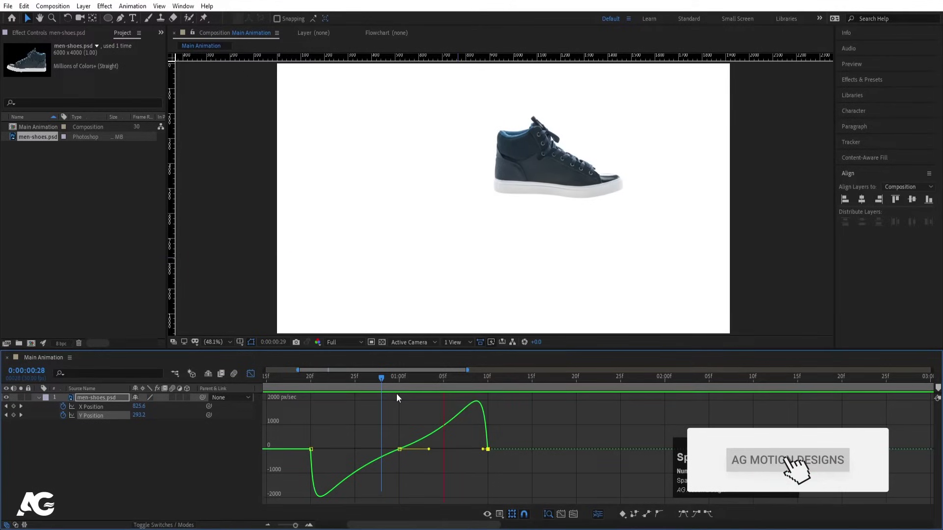
{"action": "key", "text": "space"}
- Key Rotation at frame 20-22 of the jump and switch to the Rotation tool
{"action": "left_click_drag", "start_coordinate": [387, 386], "coordinate": [252, 373]}
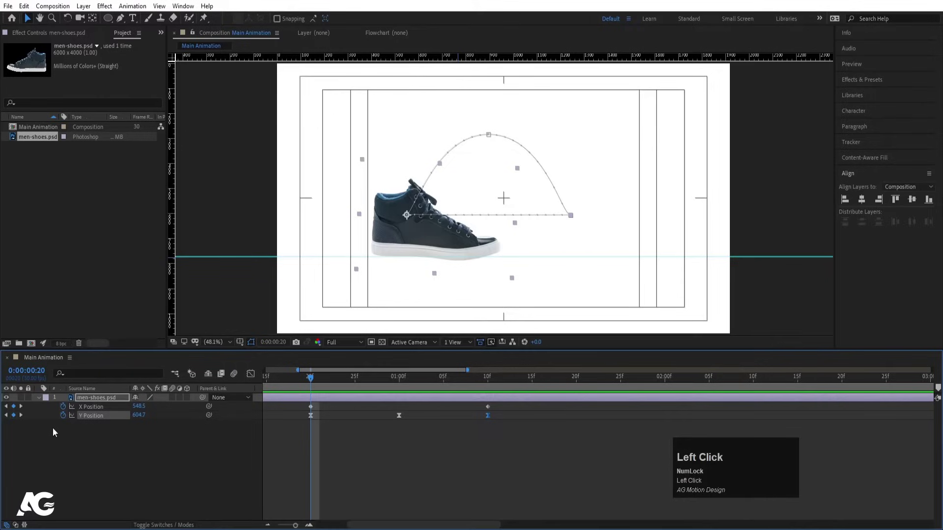
{"action": "key", "text": "r"}
{"action": "left_click", "coordinate": [62, 410]}
{"action": "key", "text": "u"}
{"action": "key", "text": "Page_Down"}
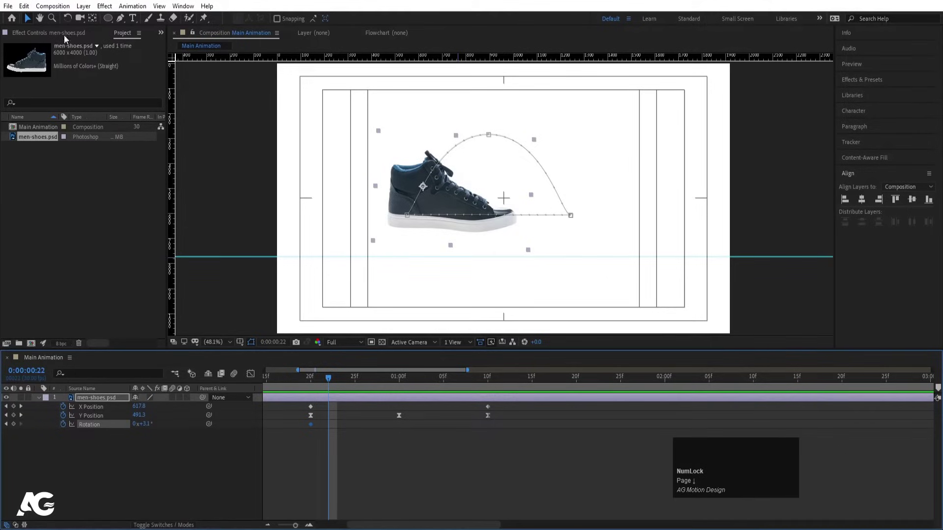
{"action": "key", "text": "w"}
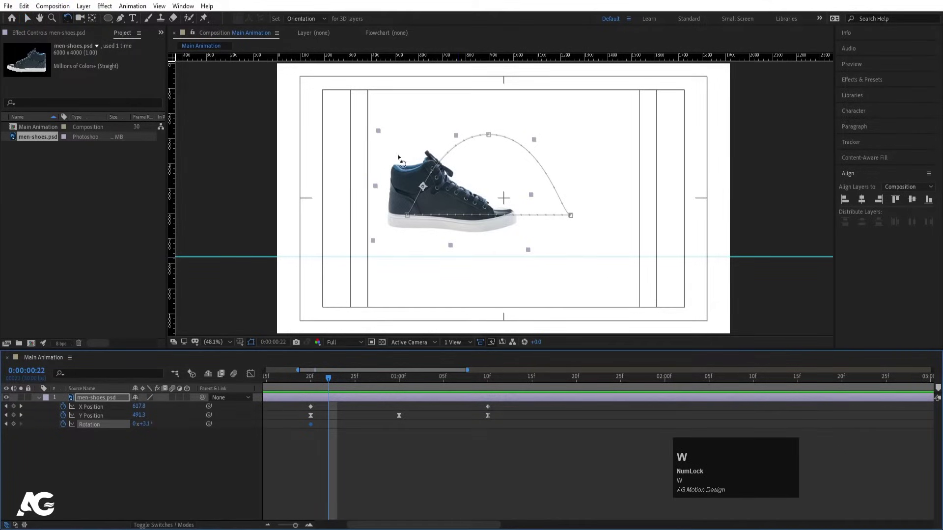
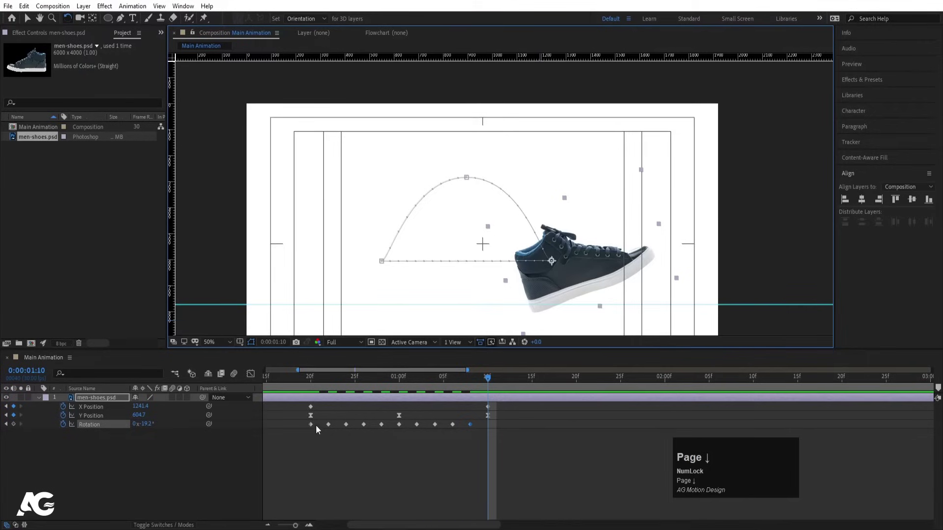
- Copy the first Rotation keyframe and paste it at several later points along the sneaker's jump
{"action": "left_click", "coordinate": [315, 427]}
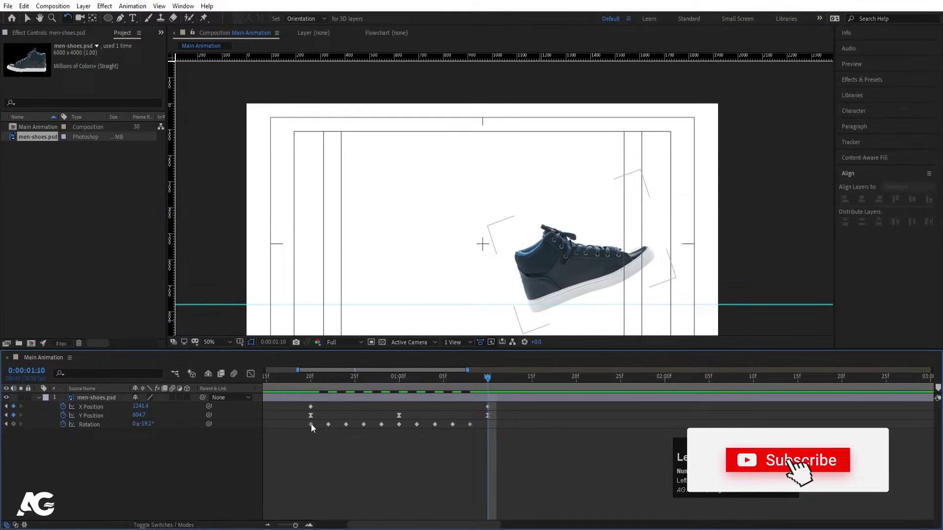
{"action": "left_click", "coordinate": [314, 427]}
{"action": "key", "text": "ctrl+c"}
{"action": "key", "text": "ctrl+v"}
{"action": "left_click", "coordinate": [479, 386]}
{"action": "key", "text": "space"}
{"action": "left_click", "coordinate": [471, 382]}
{"action": "key", "text": "space"}
{"action": "left_click", "coordinate": [471, 386]}
{"action": "key", "text": "space"}
{"action": "left_click", "coordinate": [456, 389]}
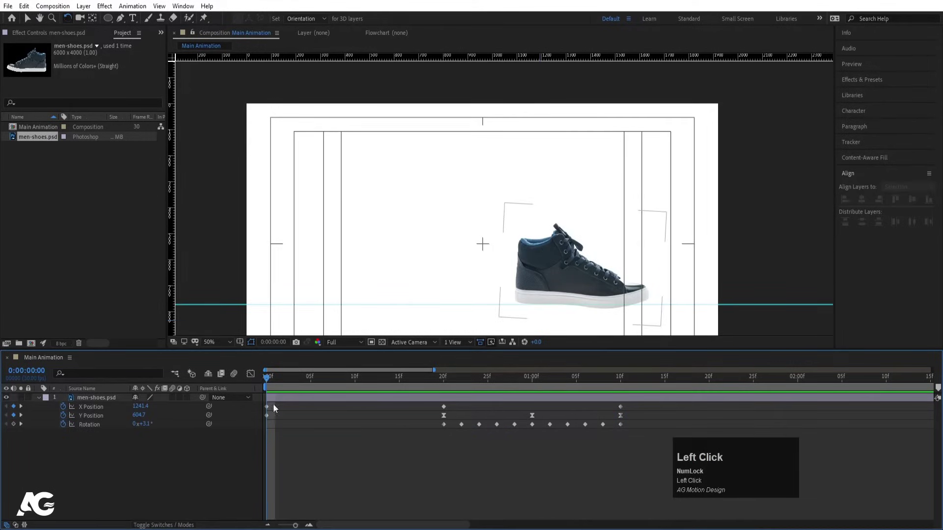
- Return to the start, zoom the timeline and play back the tilting hop
{"action": "left_click", "coordinate": [17, 429]}
{"action": "key", "text": "-"}
{"action": "key", "text": "="}
{"action": "key", "text": "space"}
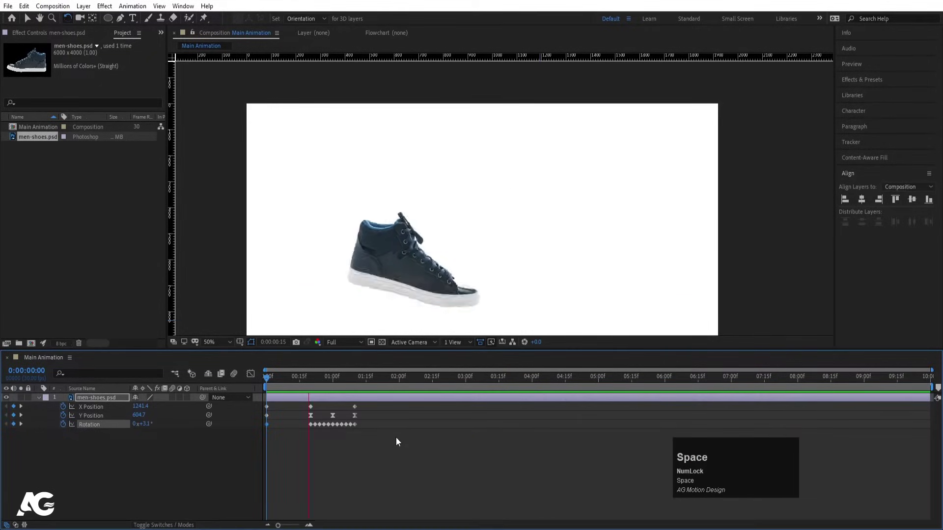
{"action": "key", "text": "space"}
{"action": "left_click", "coordinate": [328, 384]}
{"action": "key", "text": "space"}
{"action": "left_click", "coordinate": [341, 385]}
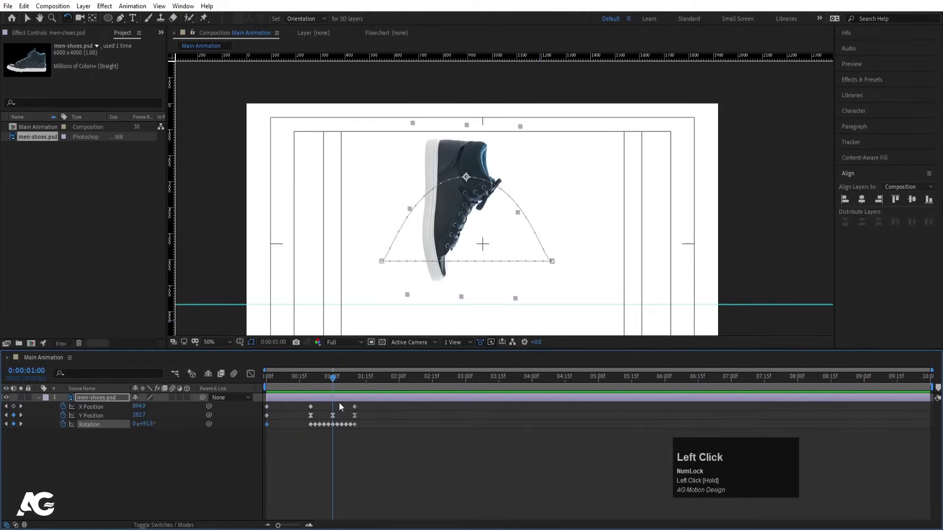
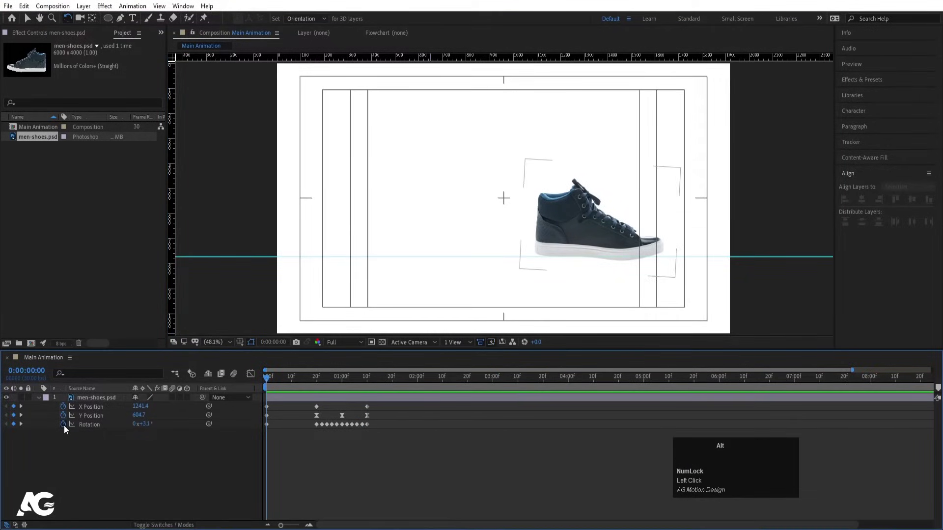
- Add a loopOut() expression to Rotation and copy it
{"action": "type", "text": "loop"}
{"action": "key", "text": "Down"}
{"action": "key", "text": "-"}
{"action": "key", "text": "Return"}
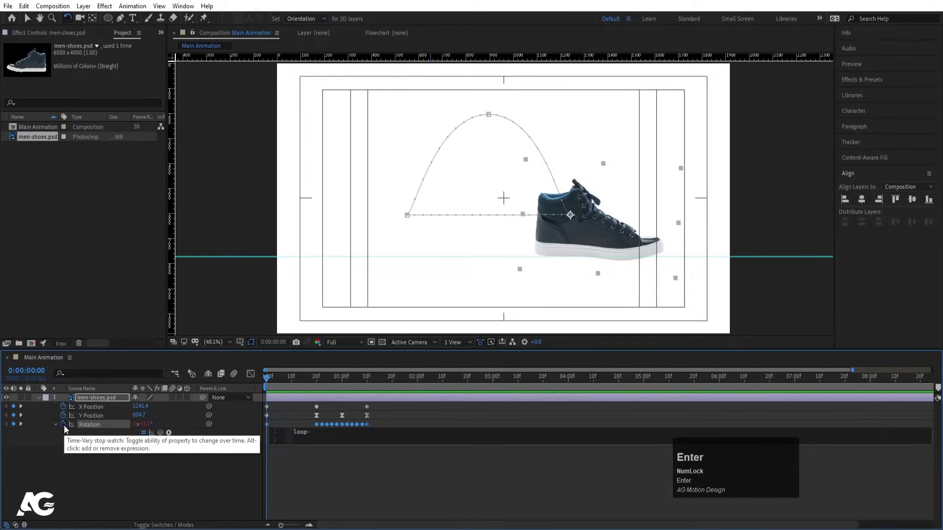
{"action": "key", "text": "o"}
{"action": "key", "text": "Return"}
{"action": "key", "text": "ctrl+a"}
{"action": "key", "text": "ctrl+c"}
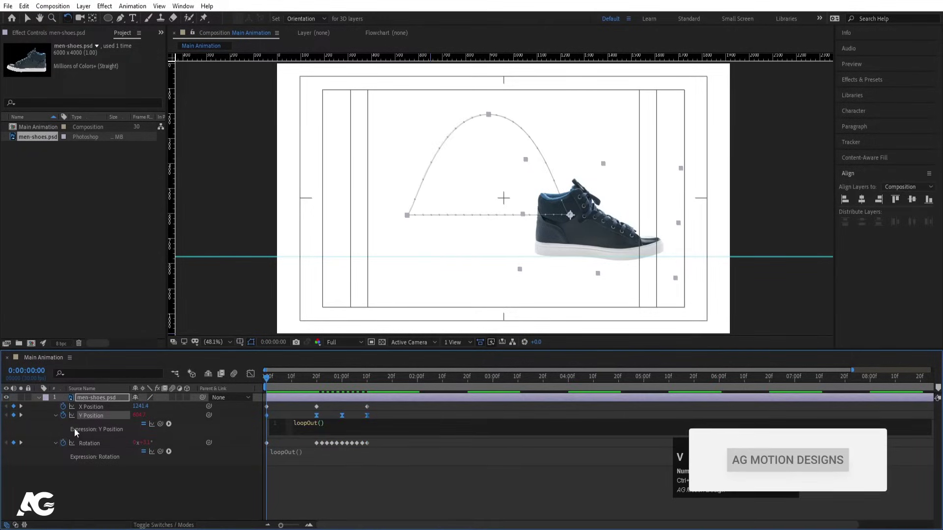
- Paste the loopOut() expression onto Y Position and X Position, then play past the keyframes to check looping
{"action": "key", "text": "ctrl+v"}
{"action": "left_click", "coordinate": [99, 492]}
{"action": "key", "text": "ctrl+v"}
{"action": "left_click", "coordinate": [100, 502]}
{"action": "key", "text": "space"}
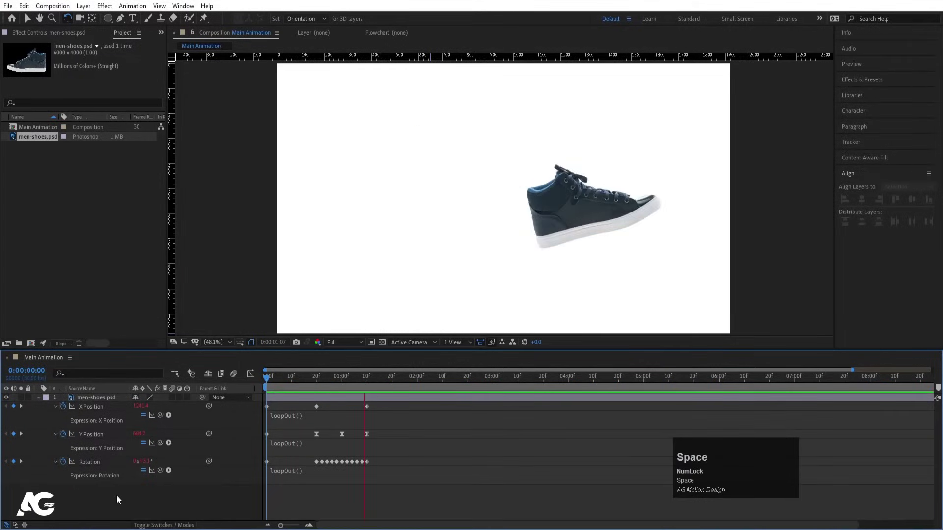
{"action": "key", "text": "space"}
{"action": "left_click", "coordinate": [284, 406]}
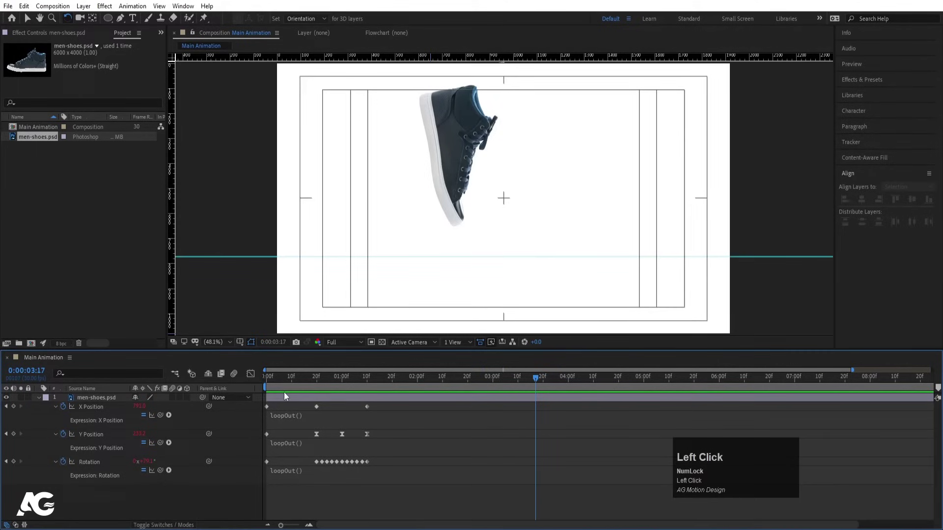
- Duplicate the sneaker layer, offset the copy in time and preview both shoes hopping
{"action": "key", "text": "ctrl+d"}
{"action": "key", "text": "u"}
{"action": "left_click_drag", "start_coordinate": [336, 403], "coordinate": [292, 412]}
{"action": "key", "text": "space"}
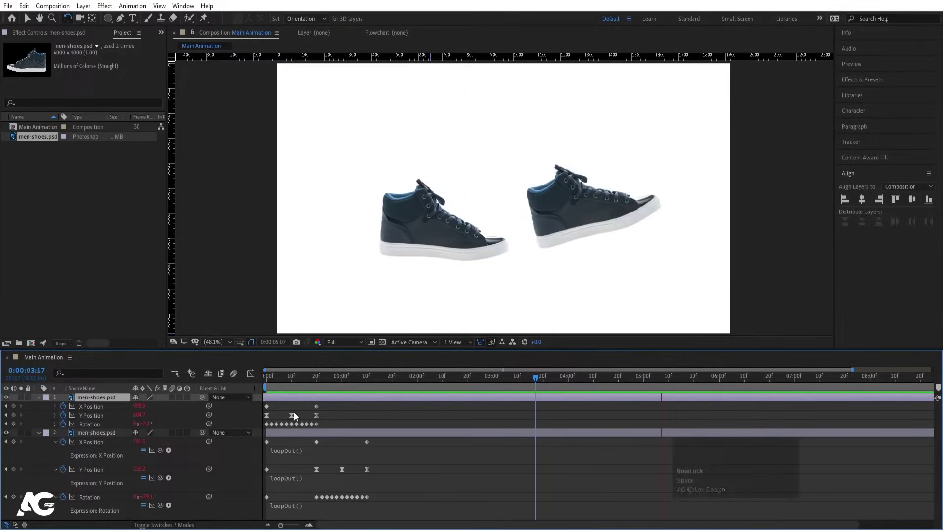
{"action": "key", "text": "space"}
- Add loopOut() expressions to the first sneaker's X Position, Y Position and Rotation, then collapse the layers
{"action": "left_click", "coordinate": [283, 409]}
{"action": "key", "text": "u"}
{"action": "left_click", "coordinate": [306, 383]}
{"action": "key", "text": "ctrl+a"}
{"action": "left_click", "coordinate": [175, 401]}
{"action": "key", "text": "space"}
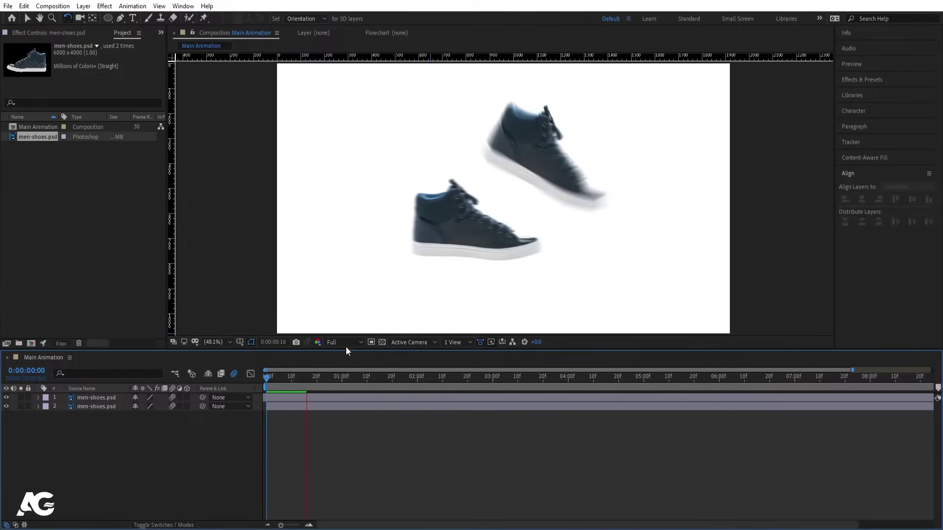
- Enable motion blur on both shoe layers and preview the looping animation
{"action": "key", "text": "space"}
{"action": "left_click", "coordinate": [348, 344]}
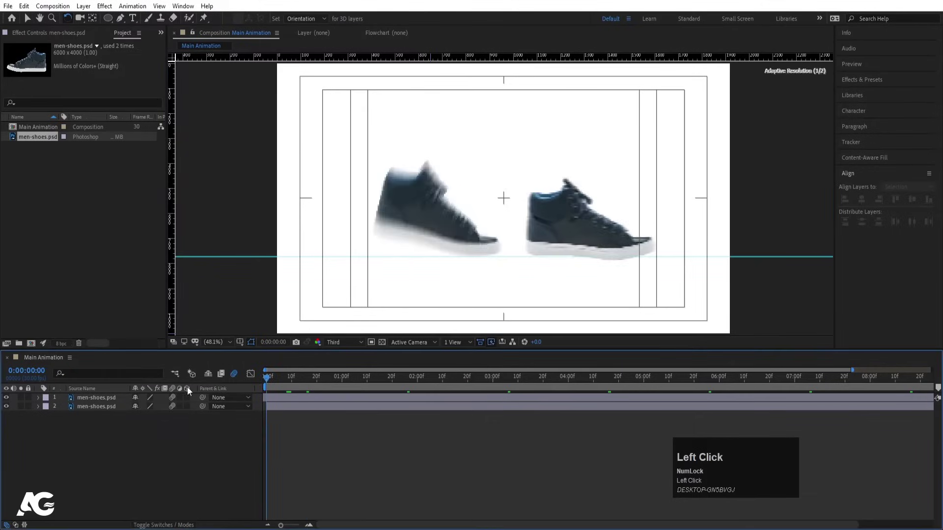
{"action": "key", "text": "space"}
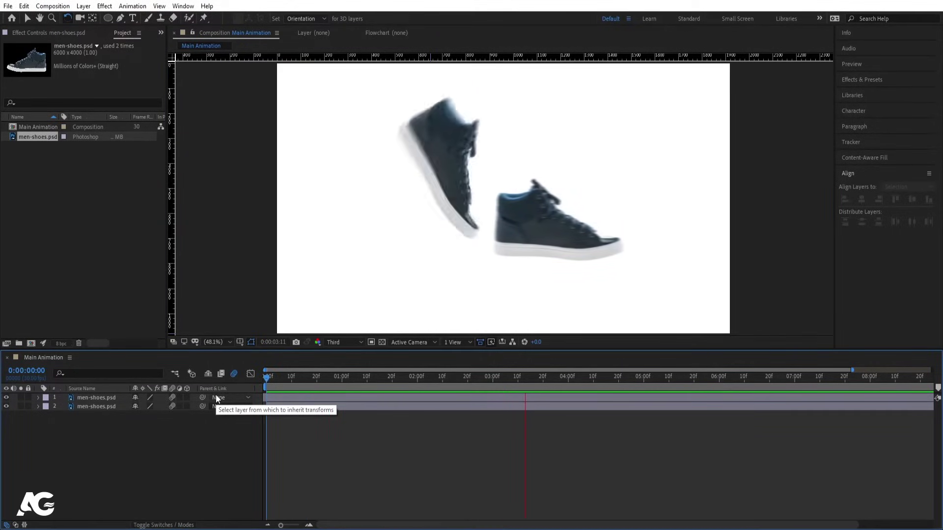
{"action": "key", "text": "space"}
- Pre-compose both shoe layers into a new composition named Waling Shoes
{"action": "left_click", "coordinate": [81, 430]}
{"action": "key", "text": "ctrl+a"}
{"action": "key", "text": "ctrl+shift+c"}
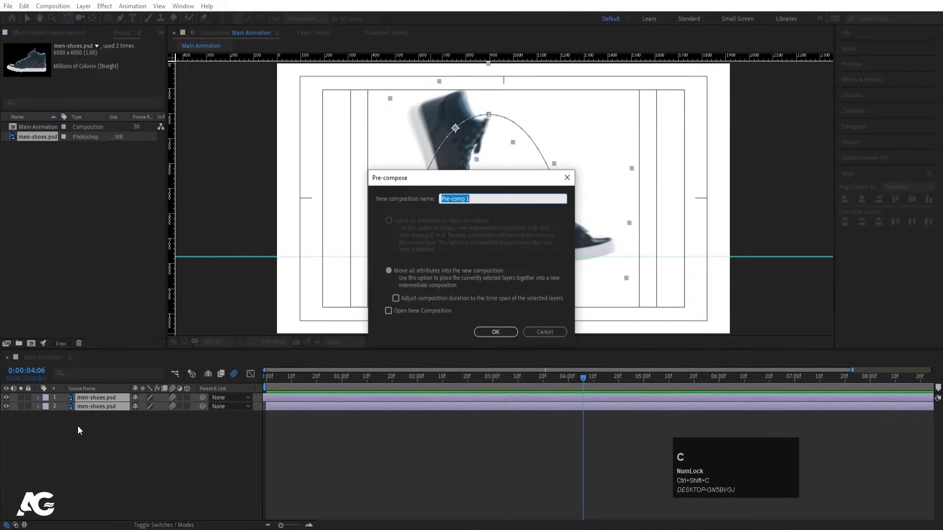
{"action": "type", "text": "aling"}
{"action": "key", "text": "space"}
{"action": "type", "text": "hooes"}
{"action": "key", "text": "Return"}
{"action": "left_click", "coordinate": [98, 402]}
- Duplicate the Waling Shoes layer and reveal the copy's Scale
{"action": "key", "text": "ctrl+d"}
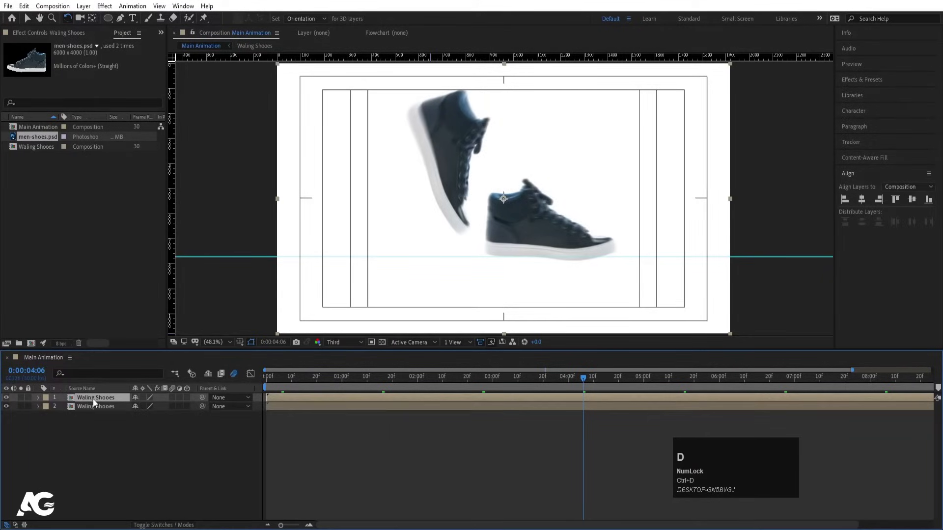
{"action": "key", "text": "s"}
{"action": "left_click", "coordinate": [137, 410]}
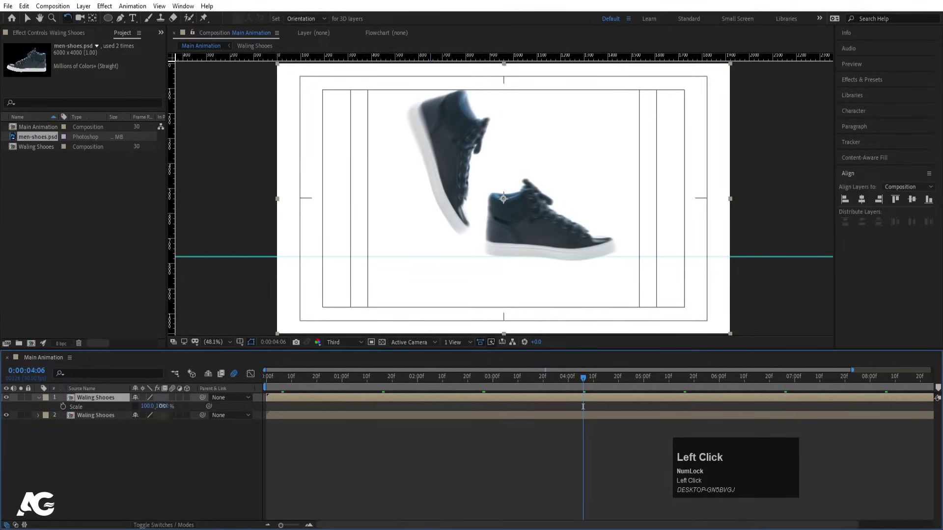
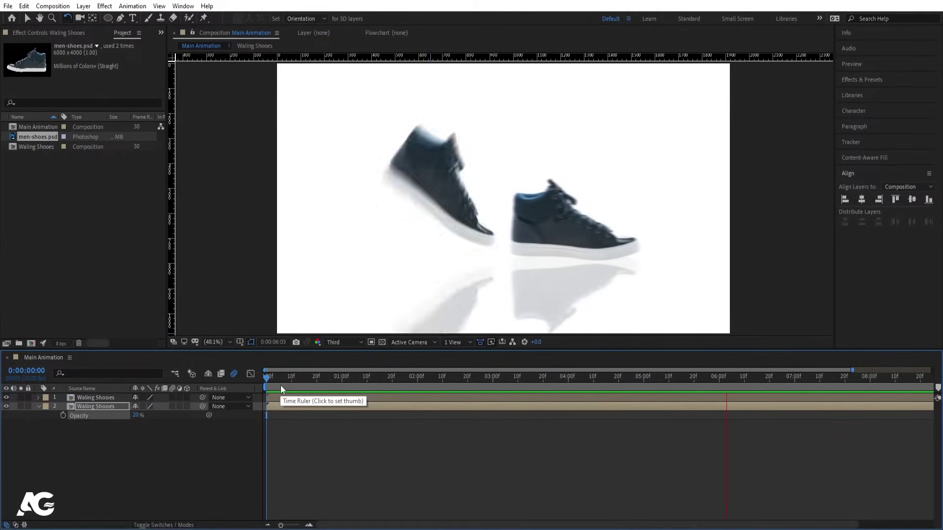
- Stop playback at the timeline start and create a new full-frame red solid layer (Ctrl+Y)
{"action": "key", "text": "space"}
{"action": "left_click", "coordinate": [296, 383]}
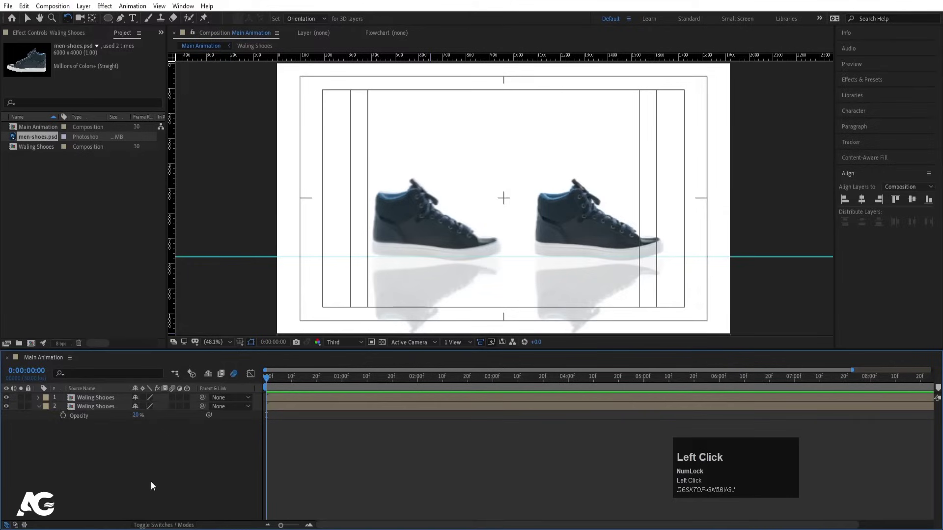
{"action": "key", "text": "u"}
{"action": "left_click", "coordinate": [123, 473]}
{"action": "key", "text": "ctrl+y"}
{"action": "left_click", "coordinate": [373, 328]}
{"action": "key", "text": "Return"}
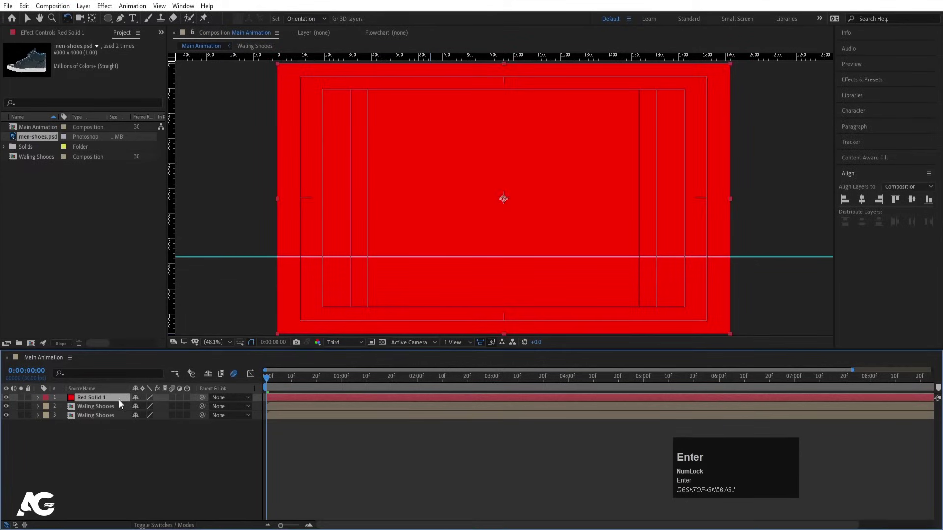
- Move Red Solid 1 below the sneaker layers, trim it to about 20 opening frames and duplicate it
{"action": "left_click", "coordinate": [119, 402]}
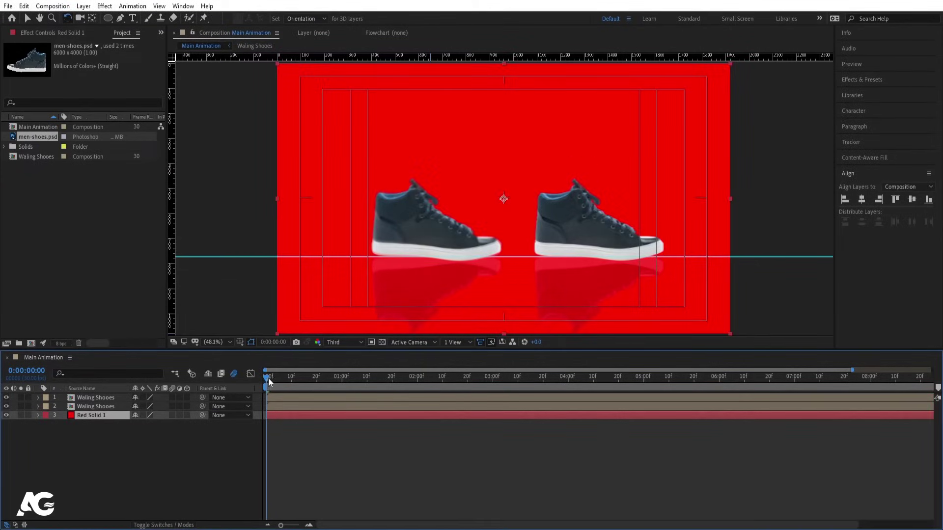
{"action": "left_click_drag", "start_coordinate": [270, 381], "coordinate": [307, 381]}
{"action": "left_click_drag", "start_coordinate": [307, 381], "coordinate": [239, 437]}
{"action": "key", "text": "ctrl+shift+d"}
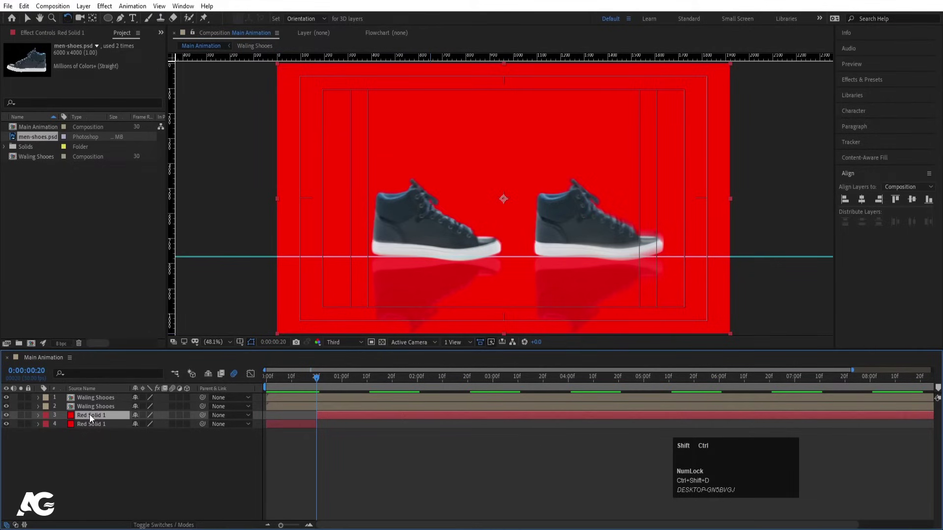
- Recolor the duplicate solid magenta in Solid Settings, shift it to start after the red and duplicate it
{"action": "key", "text": "ctrl+shift+y"}
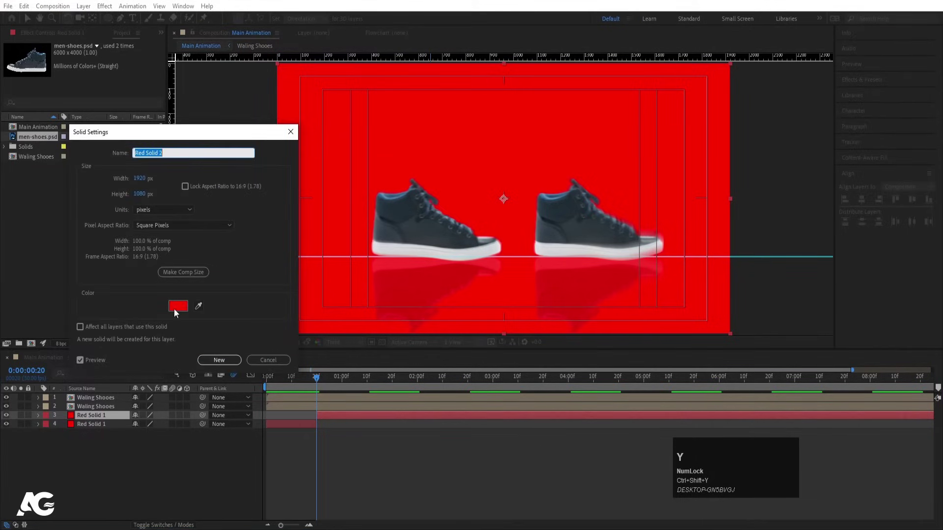
{"action": "left_click", "coordinate": [179, 312]}
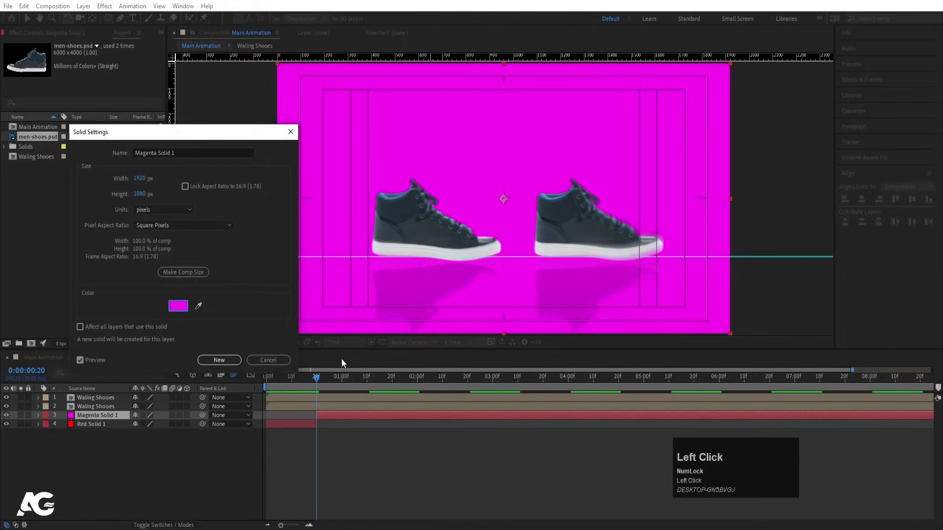
{"action": "key", "text": "space"}
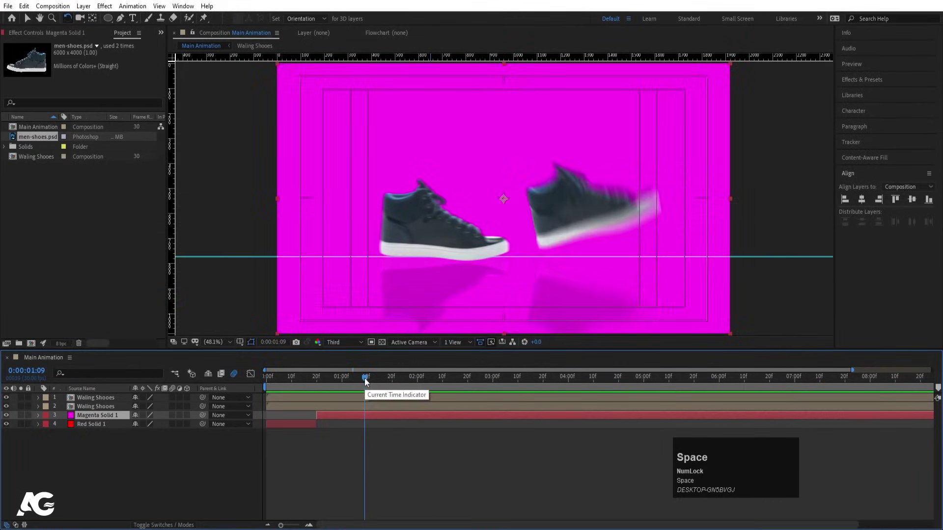
{"action": "left_click_drag", "start_coordinate": [366, 381], "coordinate": [365, 389]}
{"action": "key", "text": "ctrl+shift+d"}
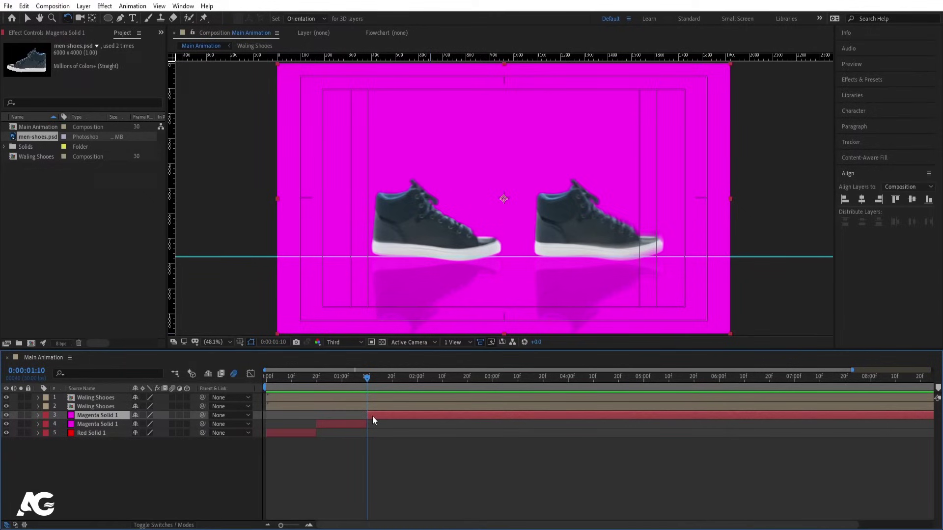
- Recolor the next copy purple and offset it in time after the magenta solid
{"action": "left_click", "coordinate": [375, 420]}
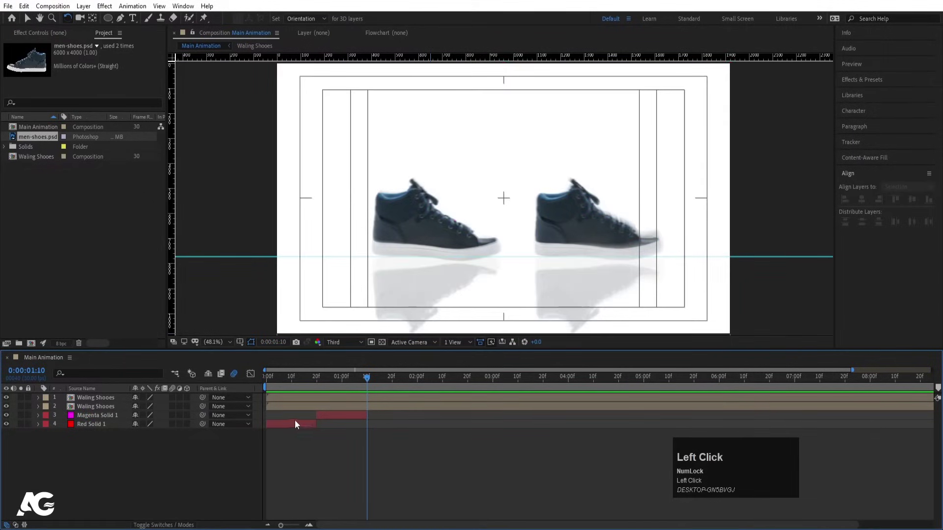
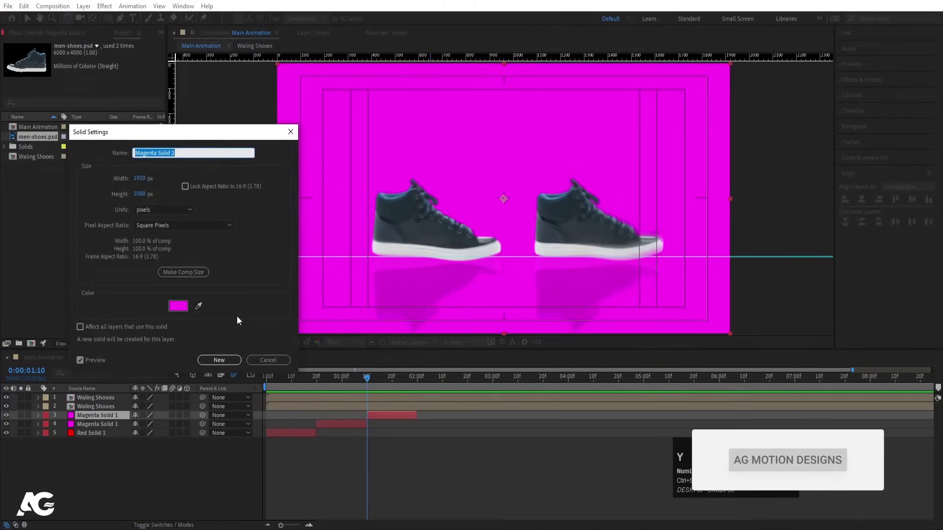
{"action": "left_click_drag", "start_coordinate": [177, 311], "coordinate": [421, 383]}
{"action": "key", "text": "ctrl+d"}
{"action": "key", "text": "["}
- Recolor the first red solid white in Solid Settings
{"action": "left_click", "coordinate": [291, 379]}
{"action": "key", "text": "ctrl+shift+y"}
{"action": "left_click", "coordinate": [202, 311]}
{"action": "key", "text": "Return"}
{"action": "key", "text": "space"}
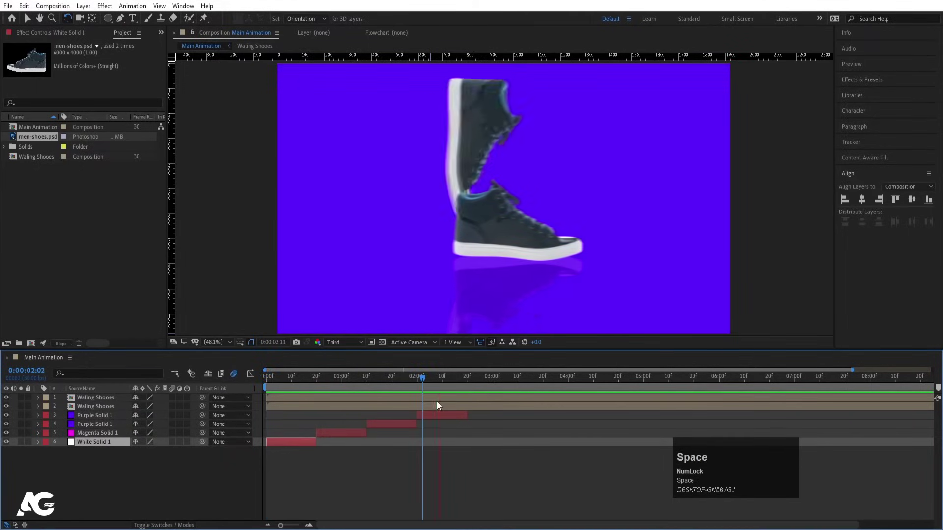
- Recolor the duplicate purple solid royal blue, offset it in time and duplicate it
{"action": "left_click_drag", "start_coordinate": [466, 378], "coordinate": [428, 413]}
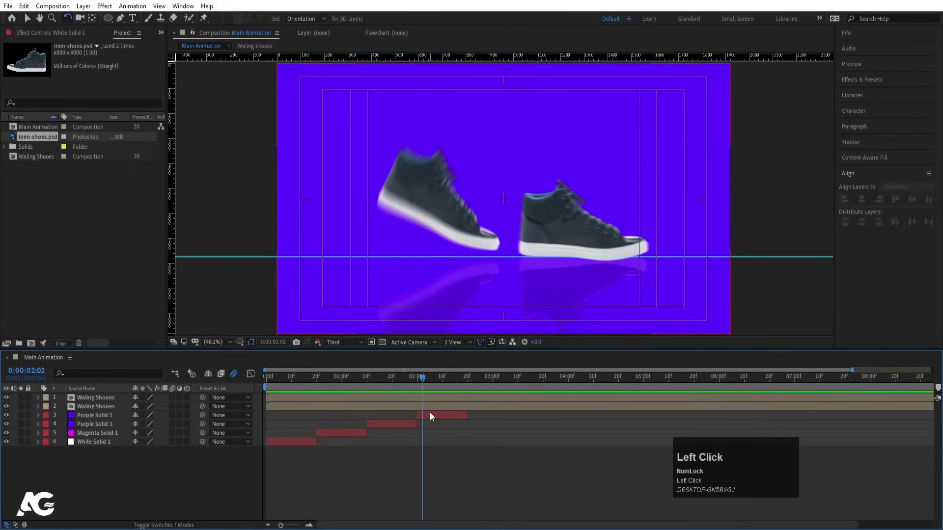
{"action": "key", "text": "ctrl+shift+y"}
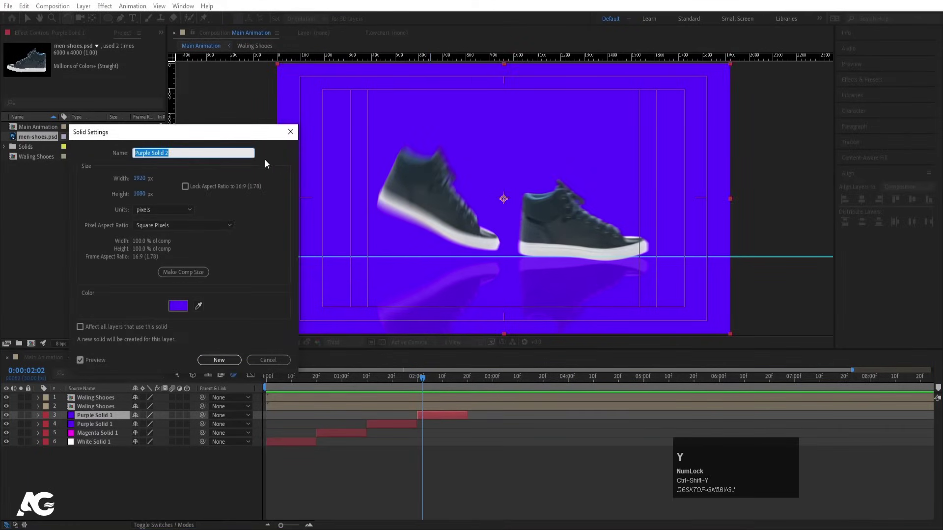
{"action": "left_click", "coordinate": [178, 307]}
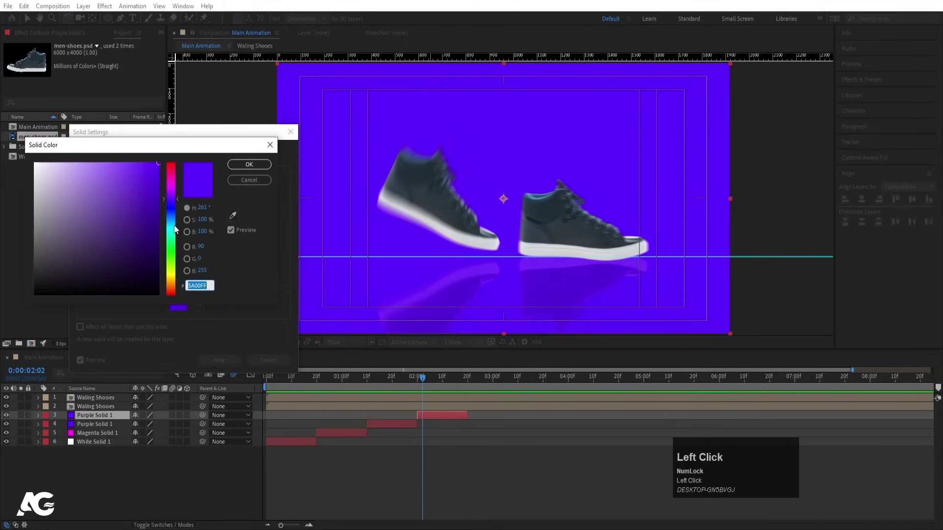
{"action": "key", "text": "Return"}
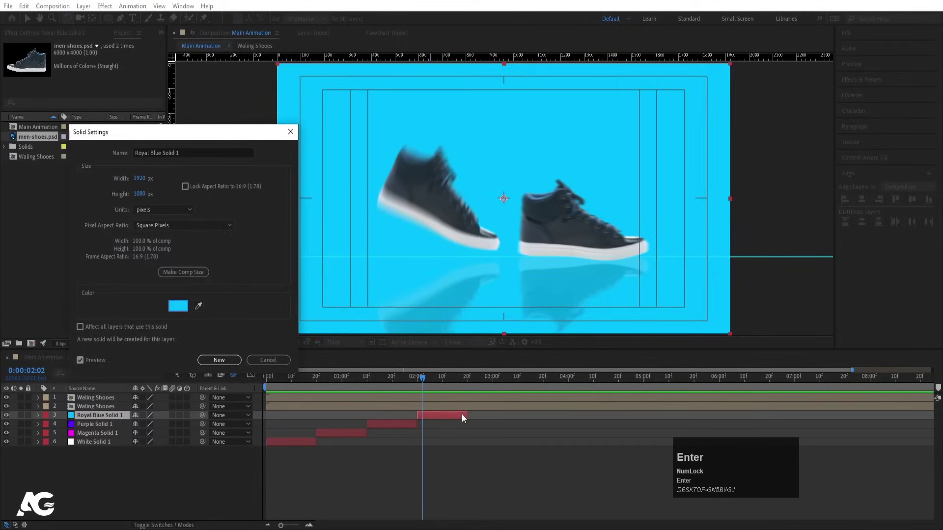
{"action": "left_click_drag", "start_coordinate": [466, 380], "coordinate": [470, 390]}
{"action": "key", "text": "ctrl+d"}
{"action": "key", "text": "ctrl+["}
- Recolor the next copy turquoise, offset it after the royal blue and duplicate it
{"action": "key", "text": "ctrl+shift+y"}
{"action": "left_click", "coordinate": [177, 311]}
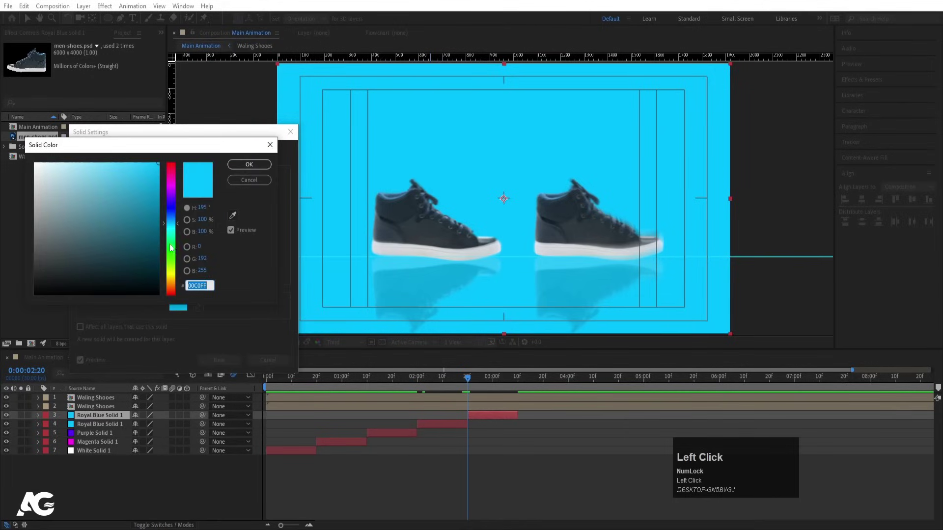
{"action": "key", "text": "Return"}
{"action": "left_click_drag", "start_coordinate": [517, 379], "coordinate": [520, 383]}
{"action": "key", "text": "ctrl+d"}
{"action": "key", "text": "["}
- Recolor the next copy lime green, offset and duplicate it, then start picking the following copy's color
{"action": "key", "text": "ctrl+shift+y"}
{"action": "left_click", "coordinate": [171, 312]}
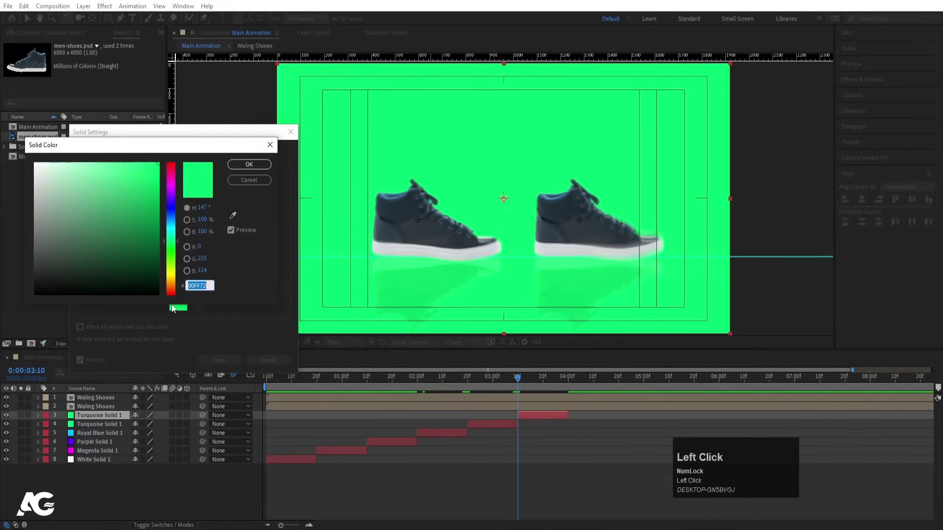
{"action": "key", "text": "Return"}
{"action": "left_click", "coordinate": [566, 384]}
{"action": "key", "text": "ctrl+d"}
{"action": "key", "text": "["}
{"action": "key", "text": "ctrl+shift+y"}
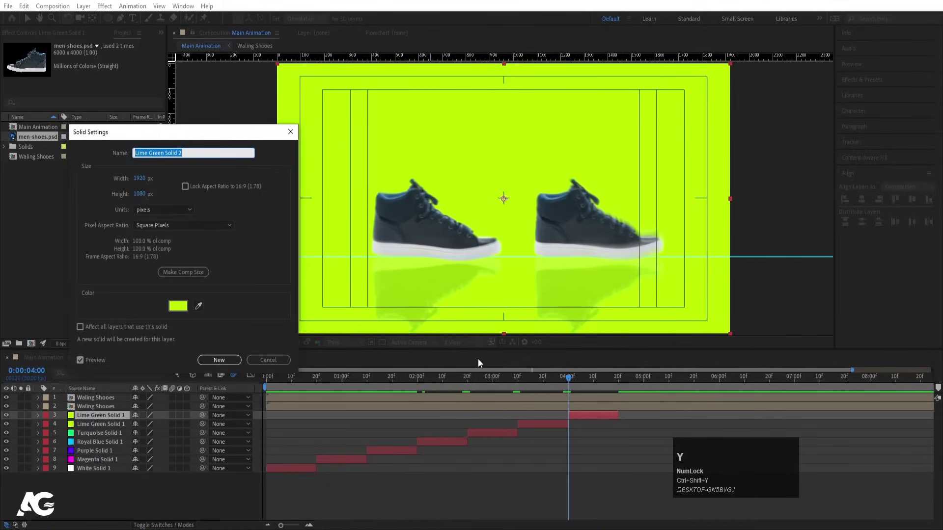
{"action": "left_click", "coordinate": [175, 304]}
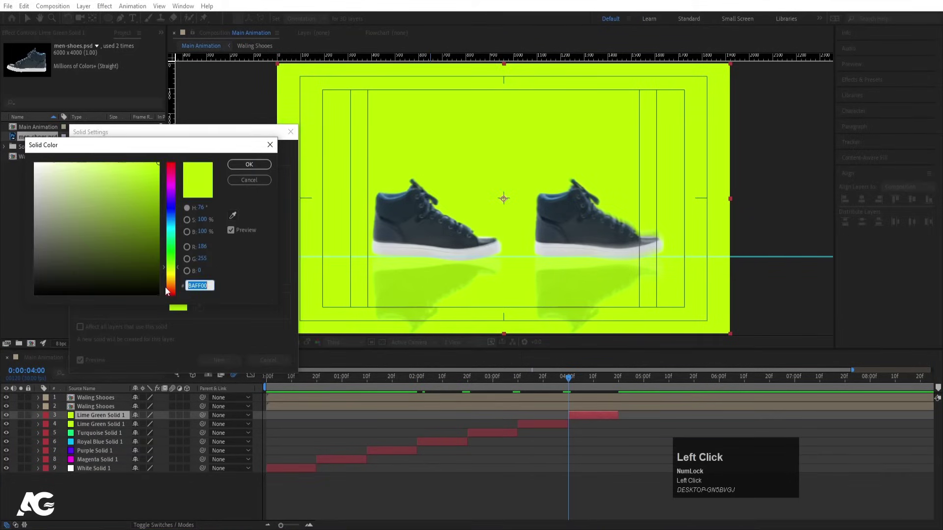